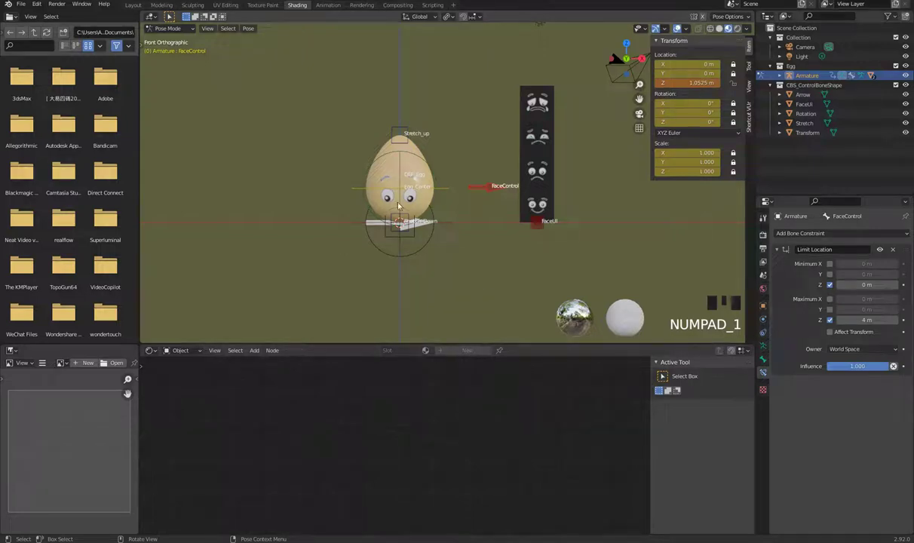
- Return the armature to Pose Mode and select the FaceControl bone
left_click(406, 144)
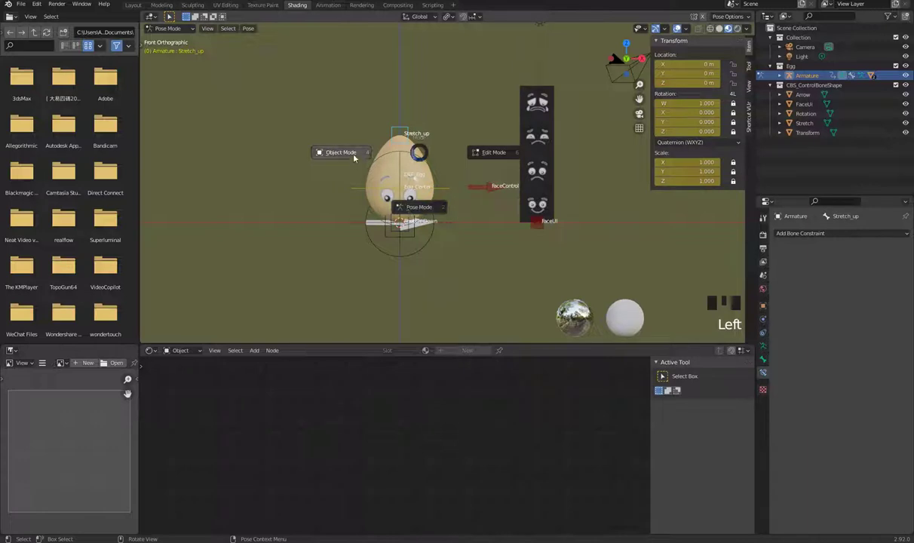
key("Tab")
left_click(413, 166)
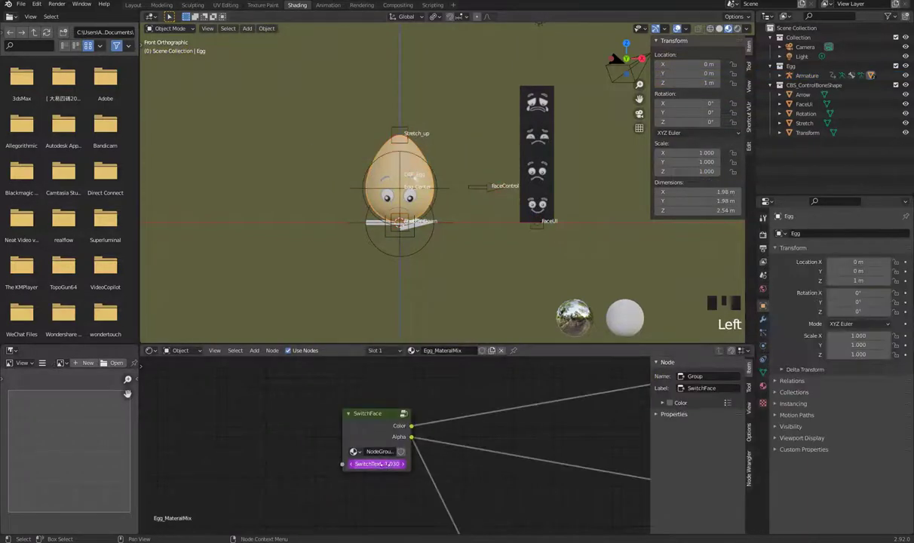
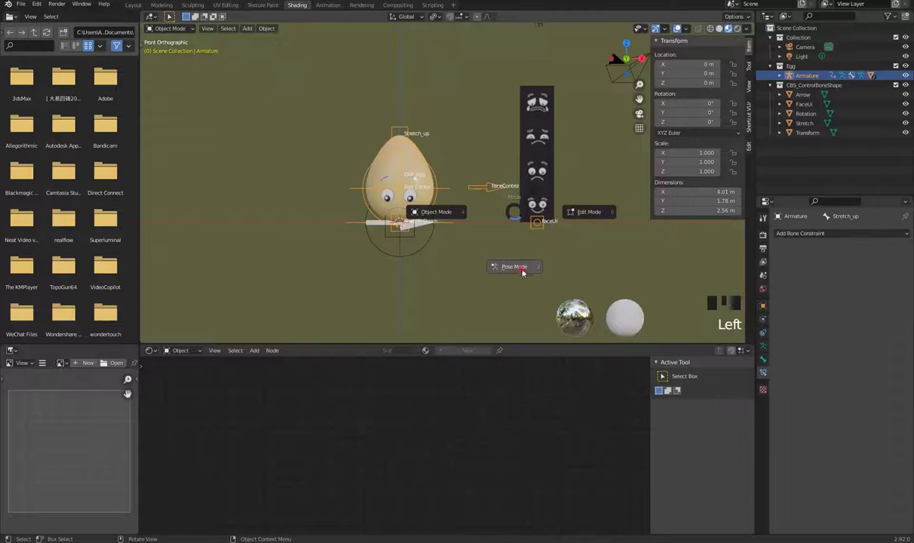
key("Tab")
left_click_drag(454, 249, 488, 193)
left_click(488, 193)
- Slide FaceControl upward until the egg switches to the worried blue-eyed face
key("g")
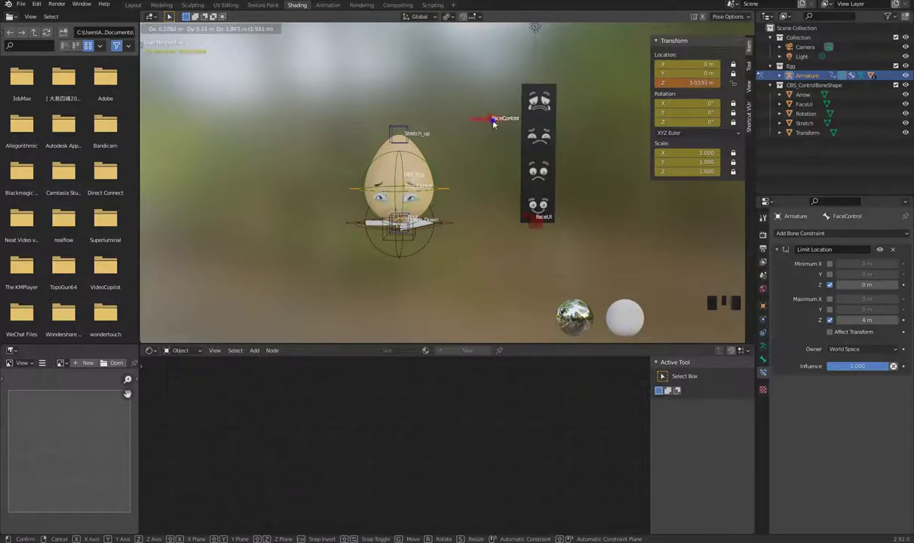
left_click(455, 225)
key("g")
left_click(537, 227)
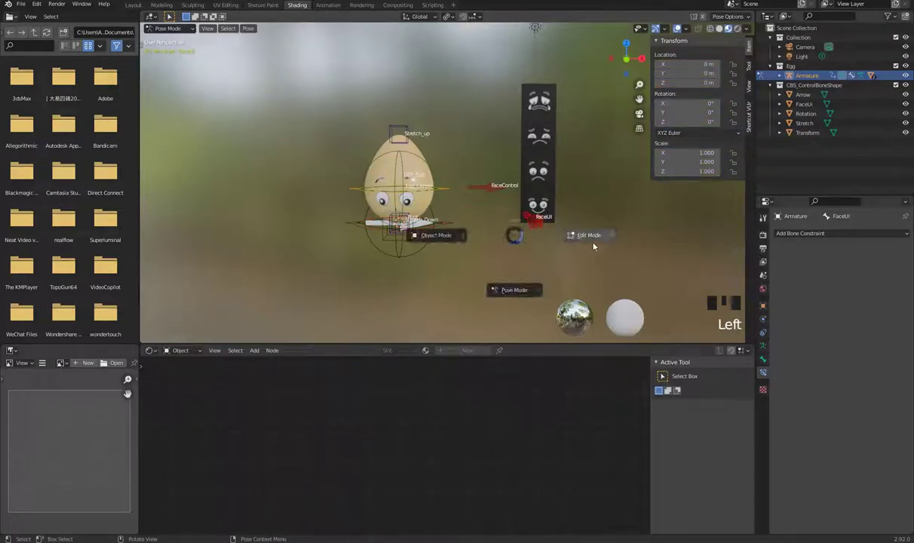
- Cycle the armature through Edit and Object Mode, then select the Egg mesh
key("Tab")
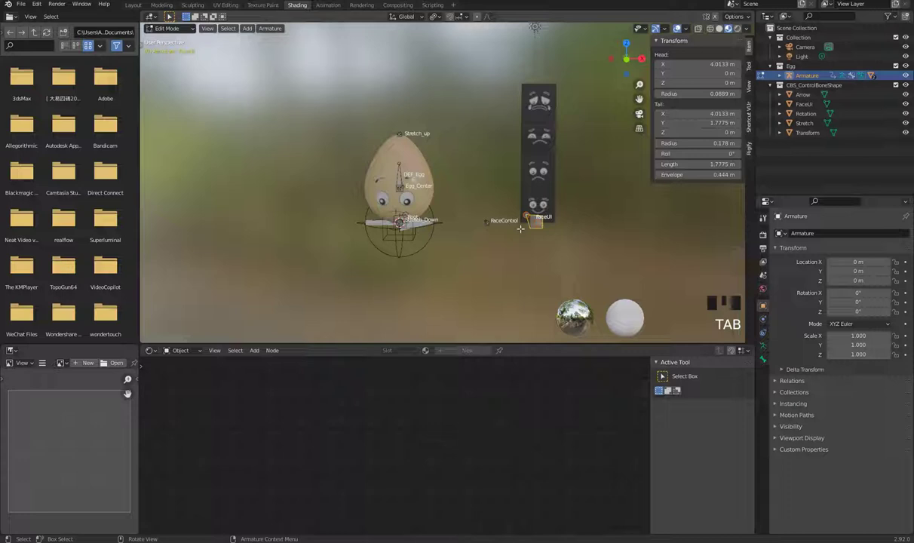
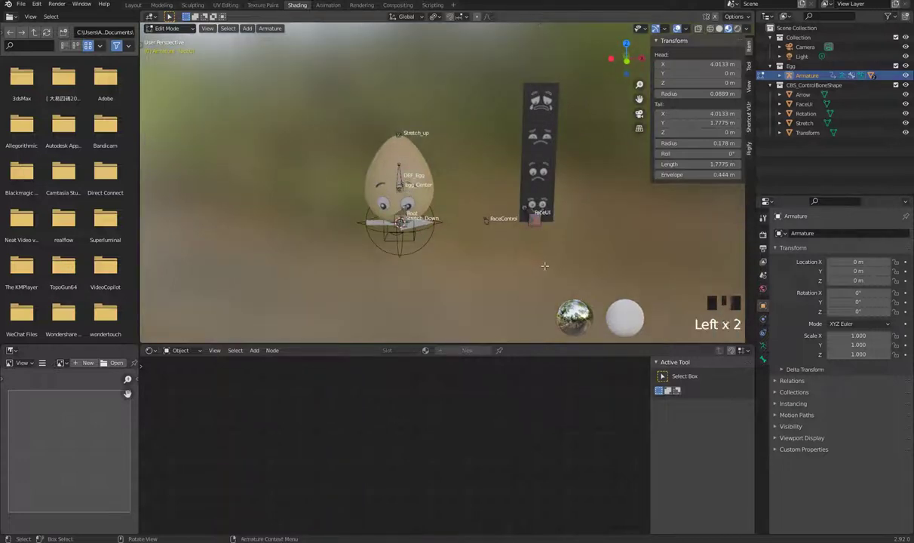
key("Tab")
left_click(487, 271)
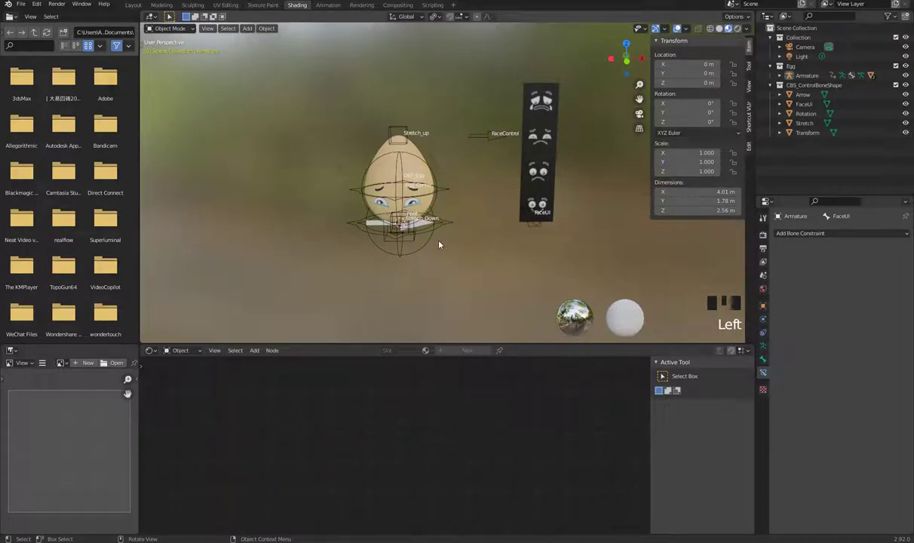
left_click(422, 166)
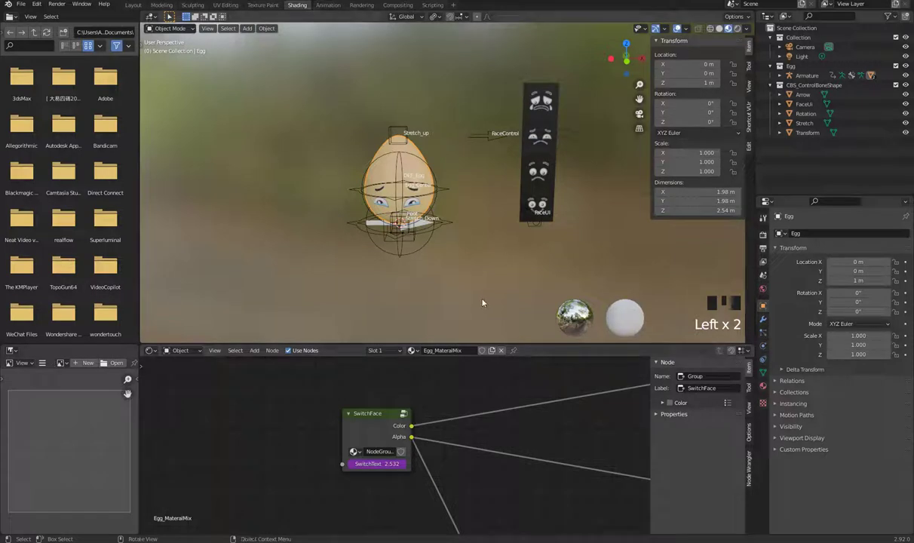
key("KP_1")
left_click(482, 278)
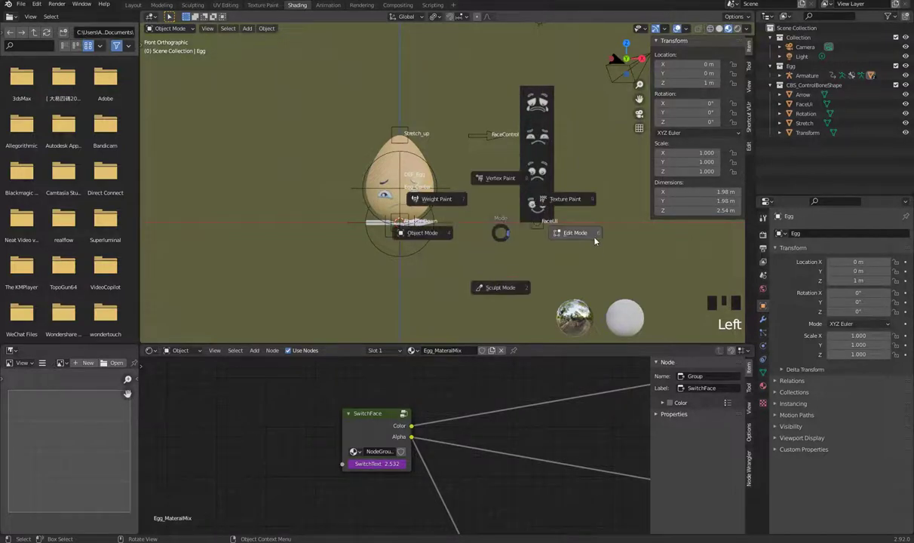
key("Tab")
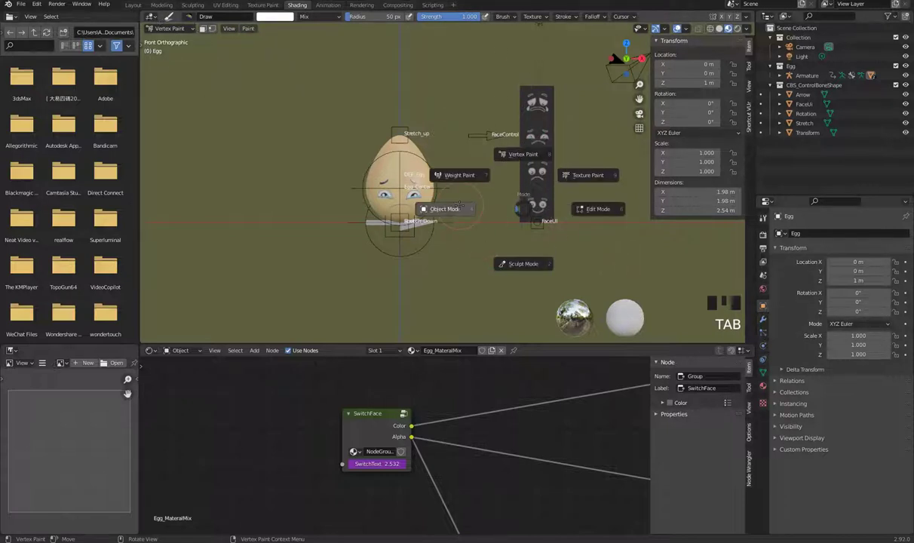
key("Tab")
left_click_drag(475, 270, 483, 254)
left_click(483, 254)
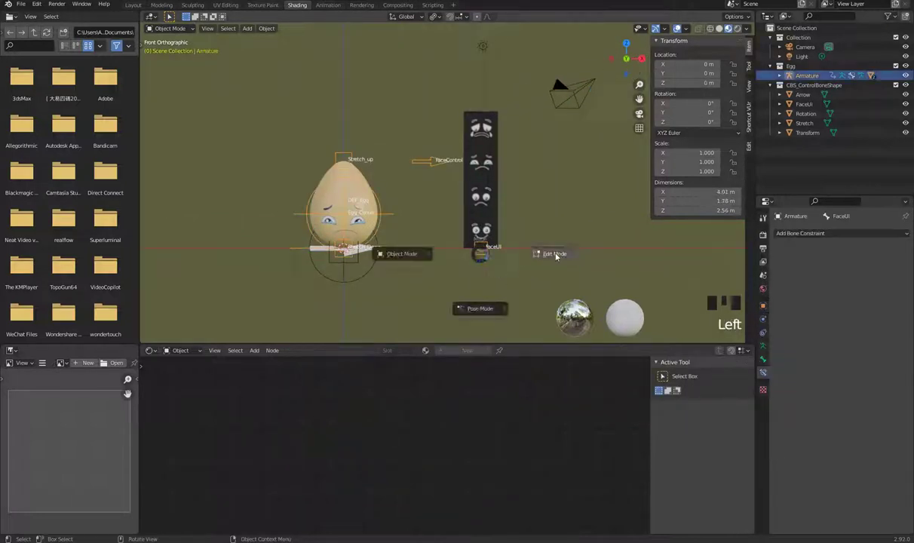
- Enter Edit Mode on the armature and select the FaceUI bone for duplication
key("Tab")
left_click(587, 311)
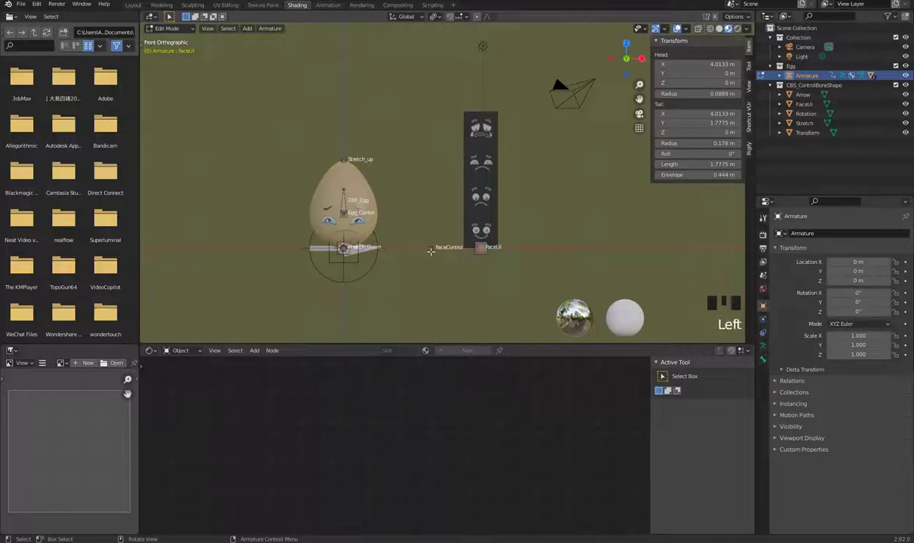
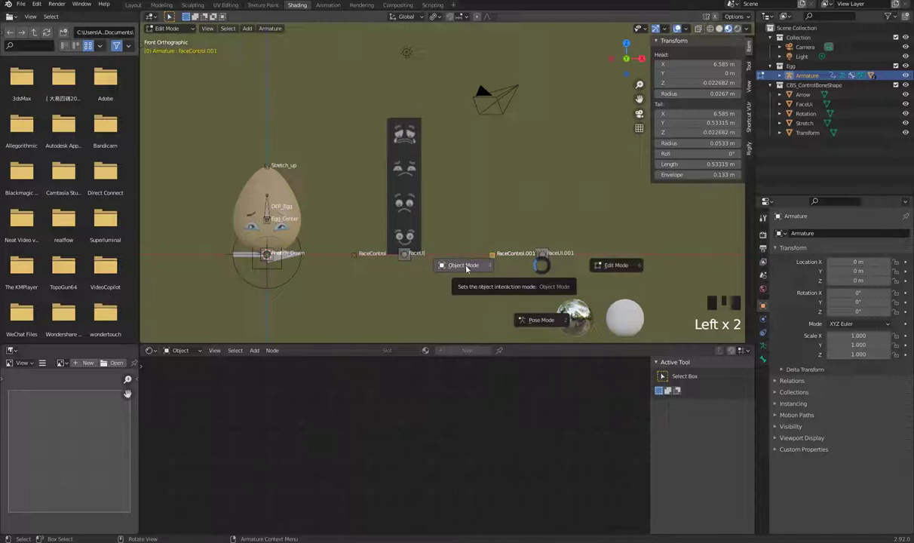
- Add a plane, rotate it 90° on X to stand upright, and move it above FaceUI.001
left_click(485, 294)
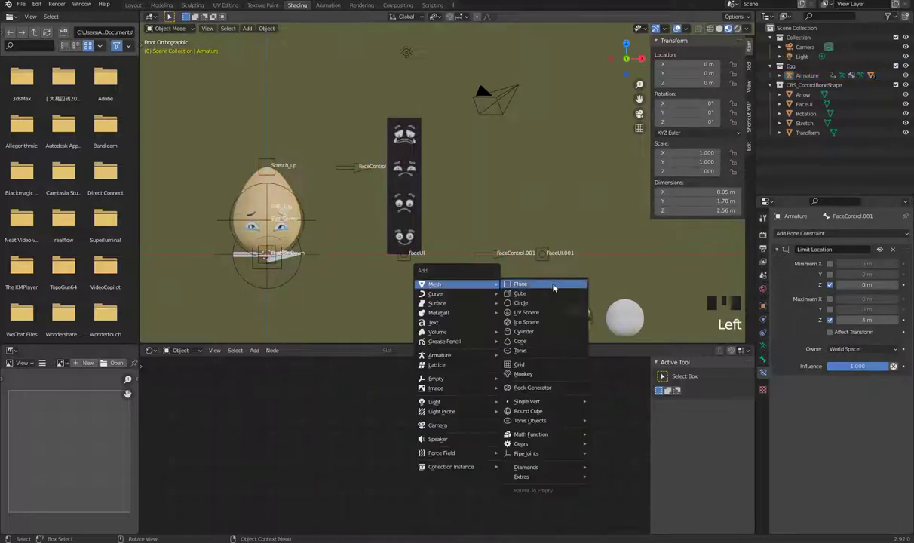
key("shift+a")
left_click_drag(392, 295, 387, 304)
key("KP_1")
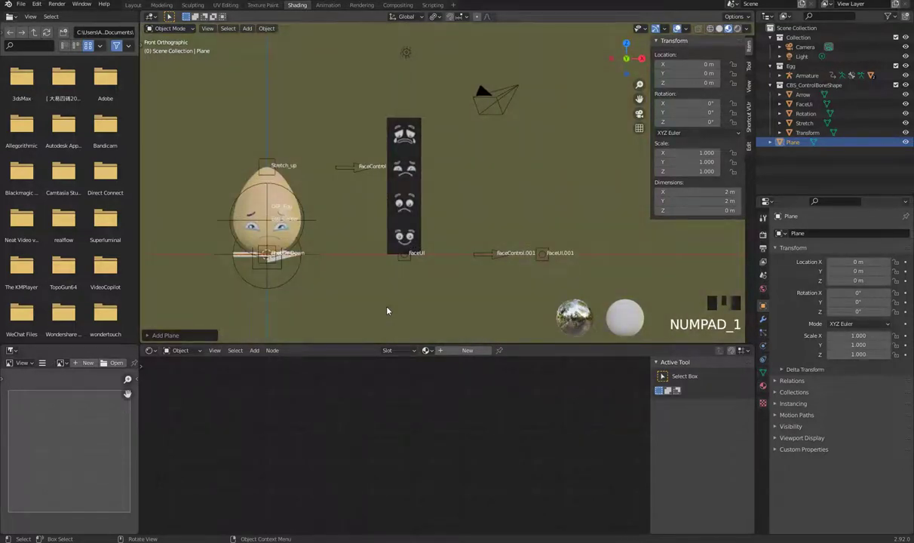
key("r")
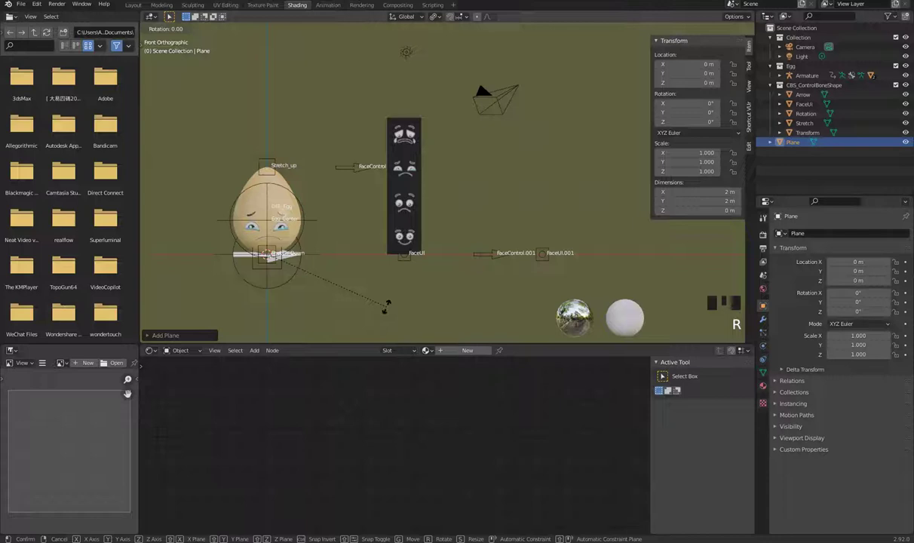
key("g")
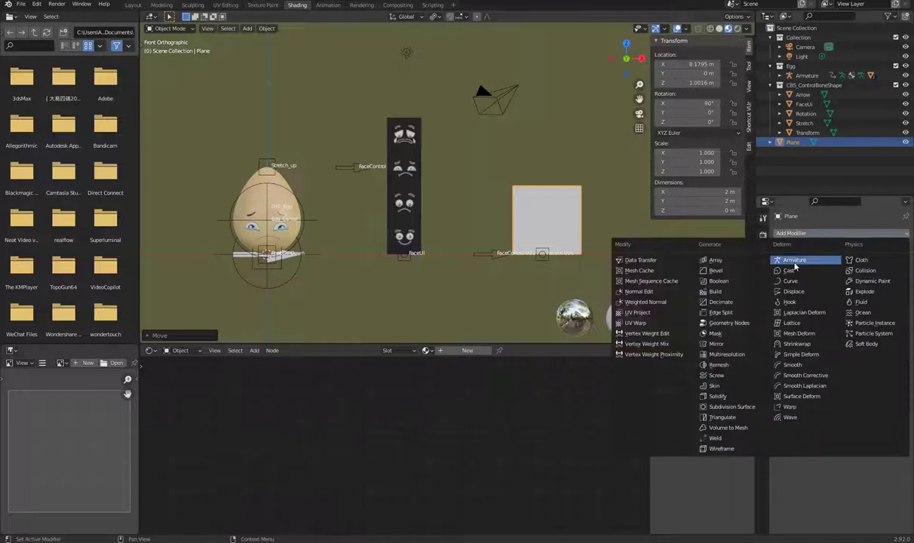
- Add an Array modifier to the upright plane
left_click(587, 310)
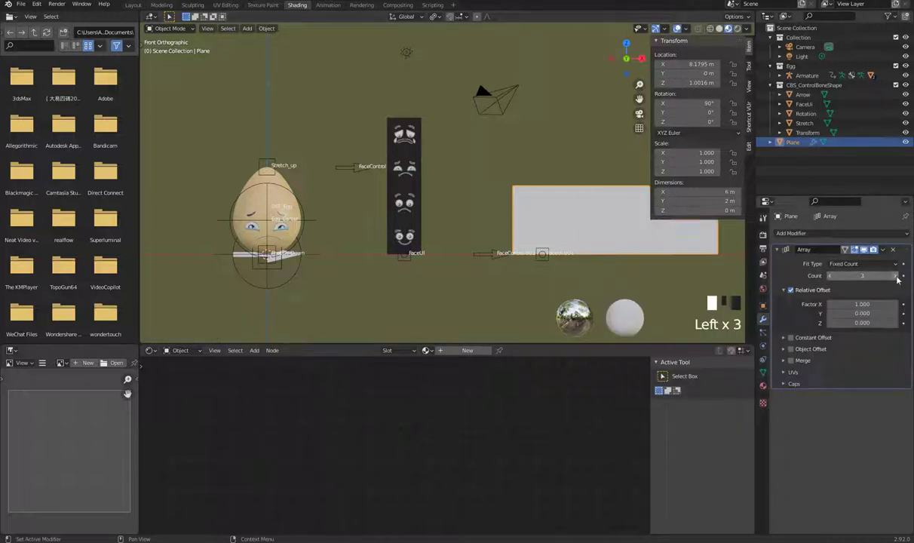
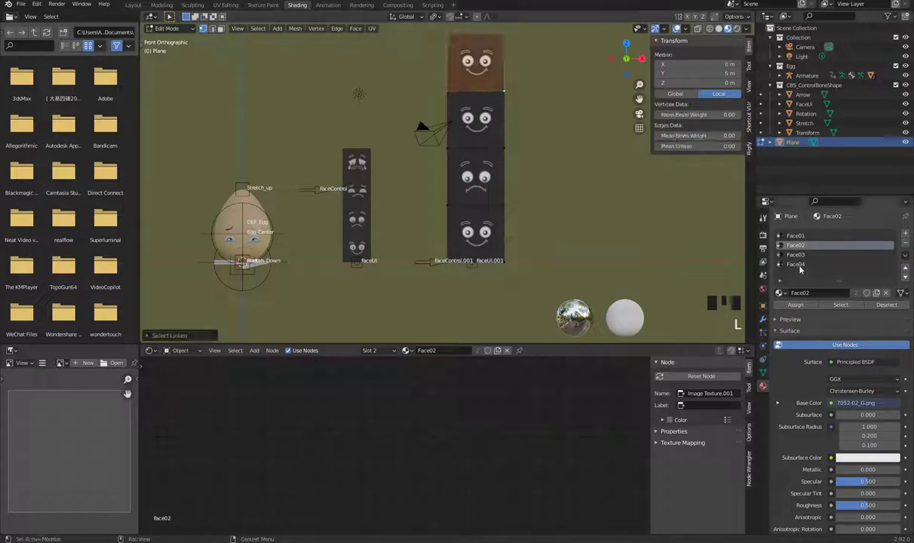
- Assign the Face04 material to the top tile and matching faces below, then reselect the armature
key("Left")
left_click(801, 264)
key("Left")
left_click(802, 308)
key("Left")
key("2")
key("Left")
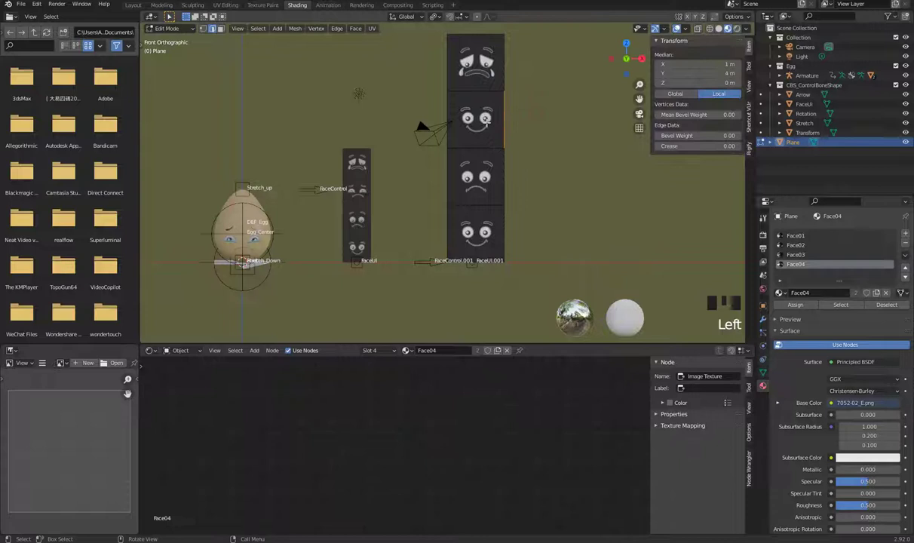
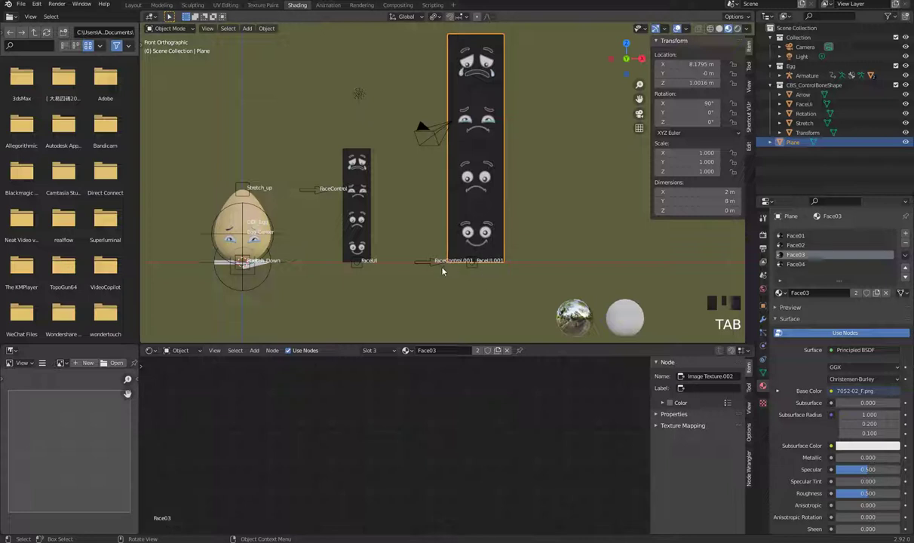
left_click(439, 266)
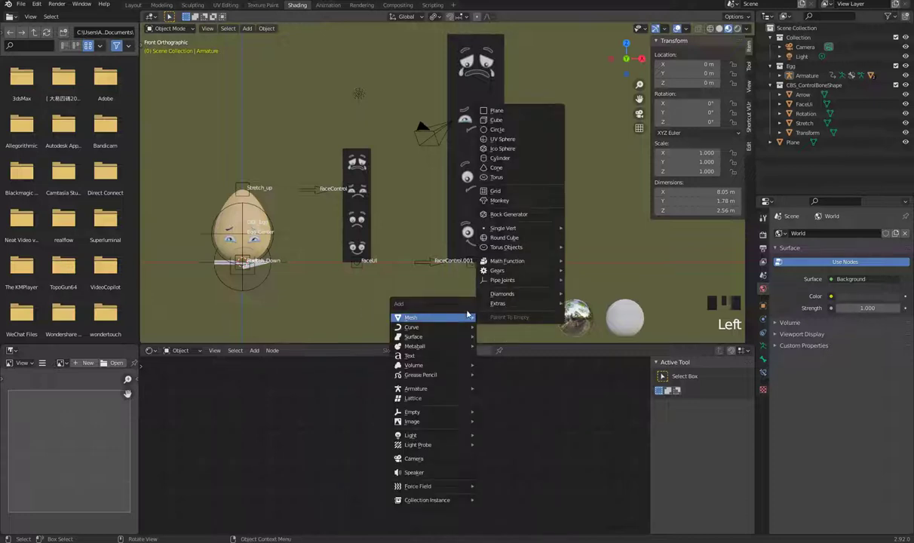
- Add a new plane, isolate it in local top view, and loop-cut it through the middle
key("shift+a")
key("KP_Divide")
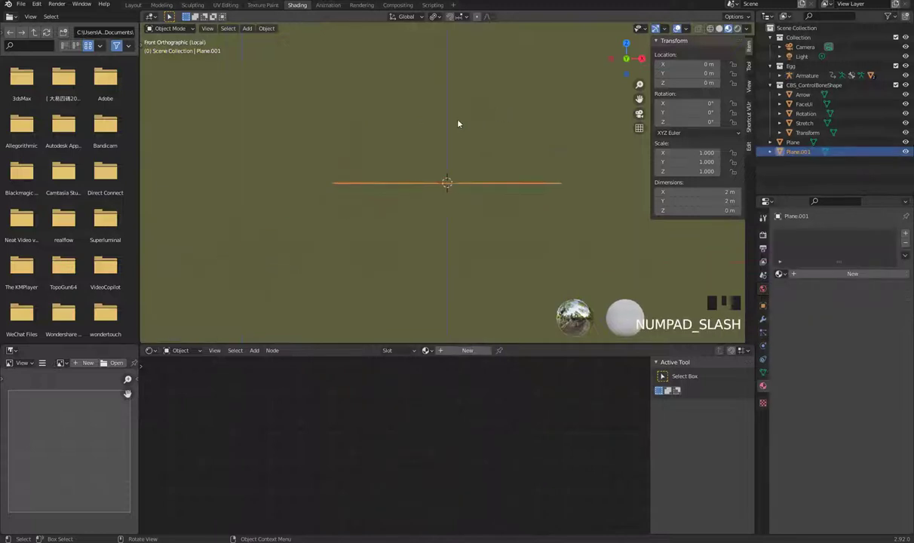
key("KP_7")
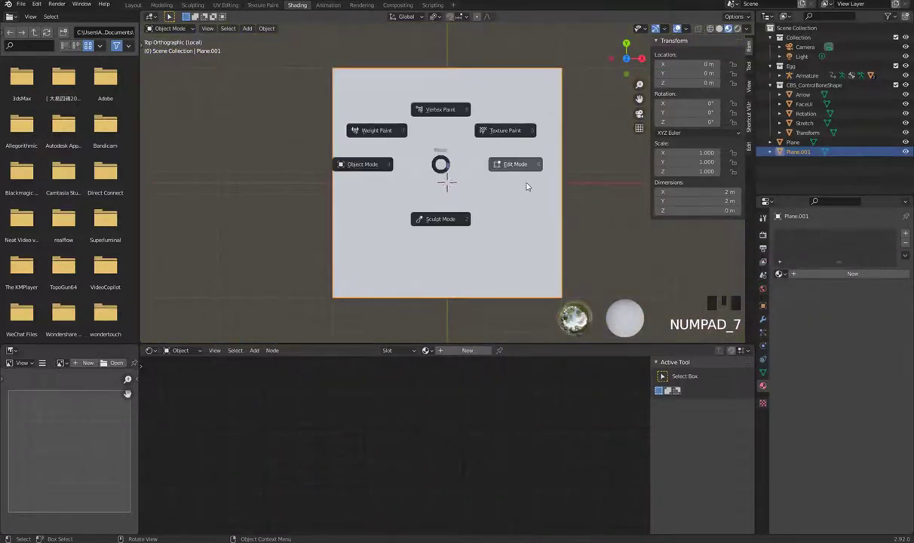
key("Tab")
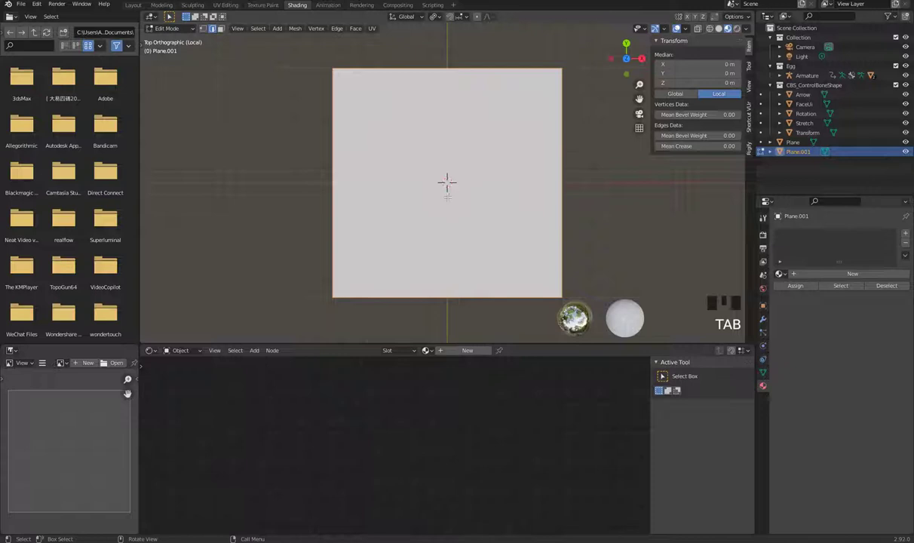
key("ctrl+r")
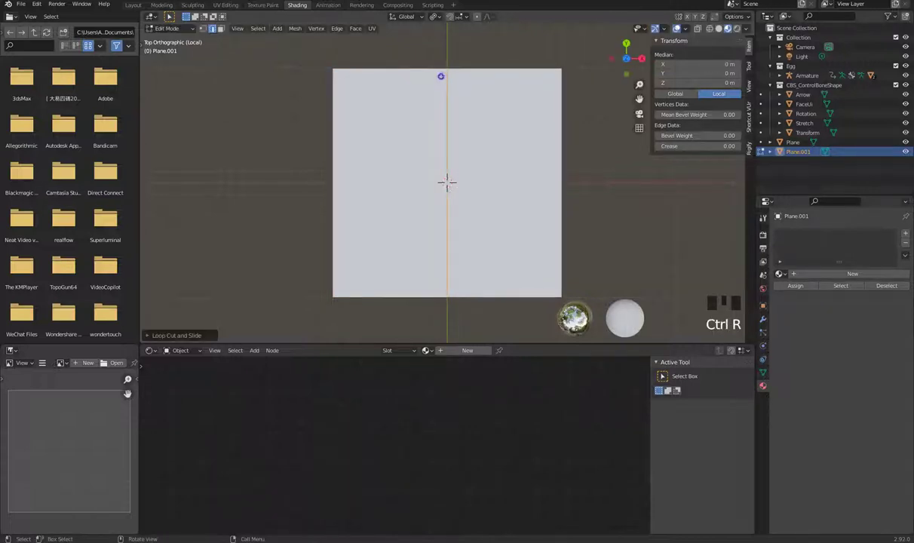
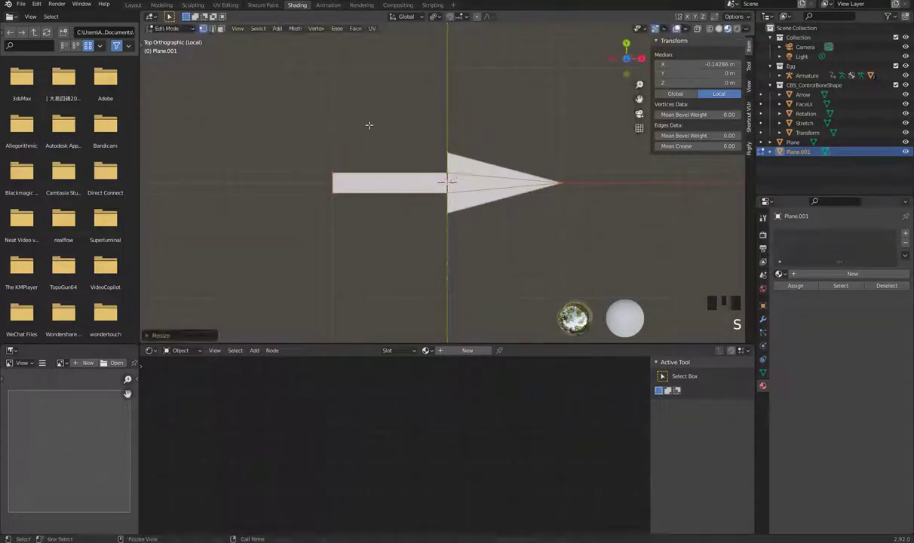
- Taper the front half into an arrow head and return to the full scene
key("Tab")
left_click_drag(533, 239, 500, 224)
scroll("down", 3)
key("KP_Divide")
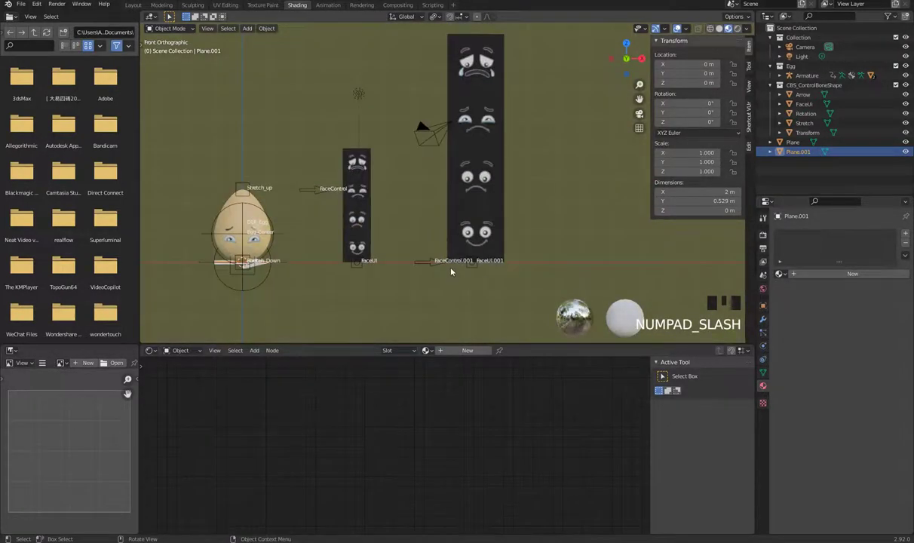
- Set FaceControl.001's Custom Object display shape to the Arrow mesh
left_click(799, 144)
left_click(258, 263)
left_click(435, 262)
key("Tab")
left_click(434, 262)
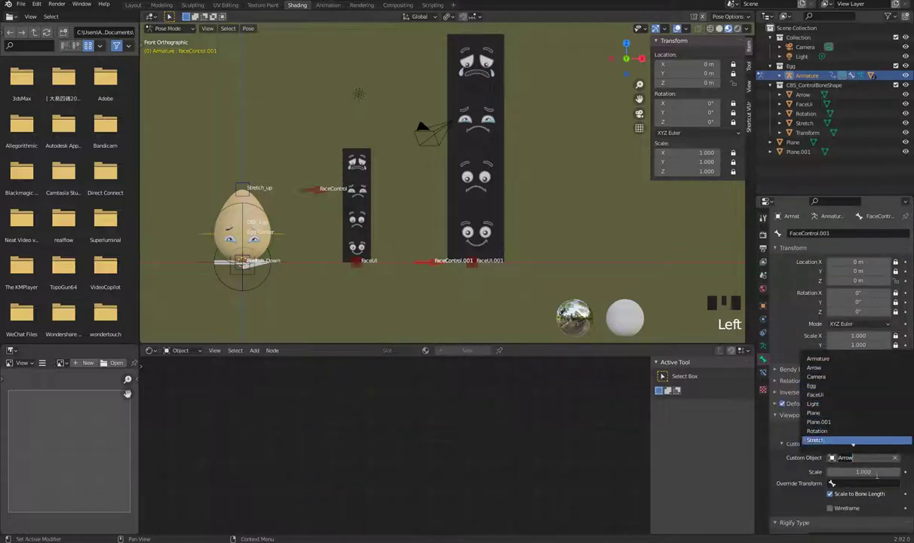
- Reframe the view around the rig and return the armature to Object Mode
left_click_drag(897, 459, 588, 311)
scroll("up", 3)
scroll("down", 3)
left_click_drag(450, 310, 453, 304)
key("KP_1")
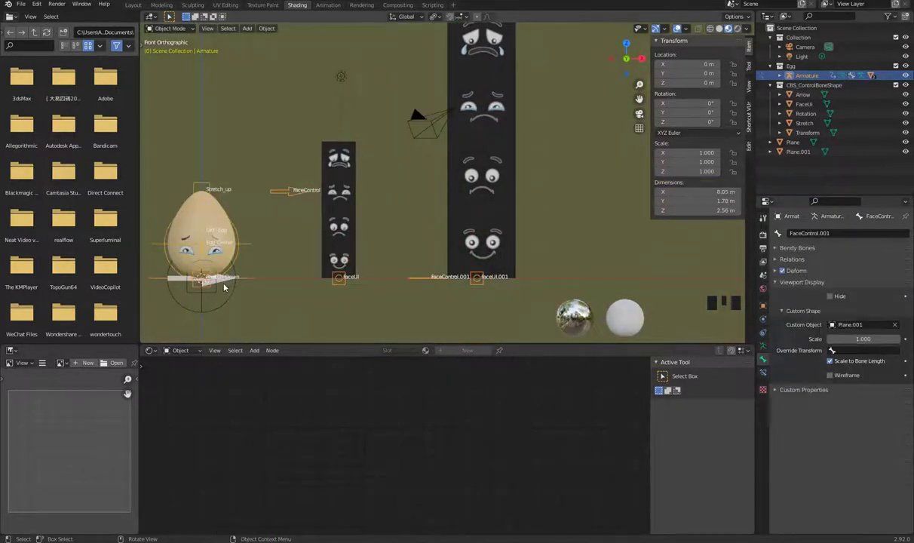
- Edit the Arrow mesh: dissolve redundant edges and rotate its geometry on one axis
key("Left")
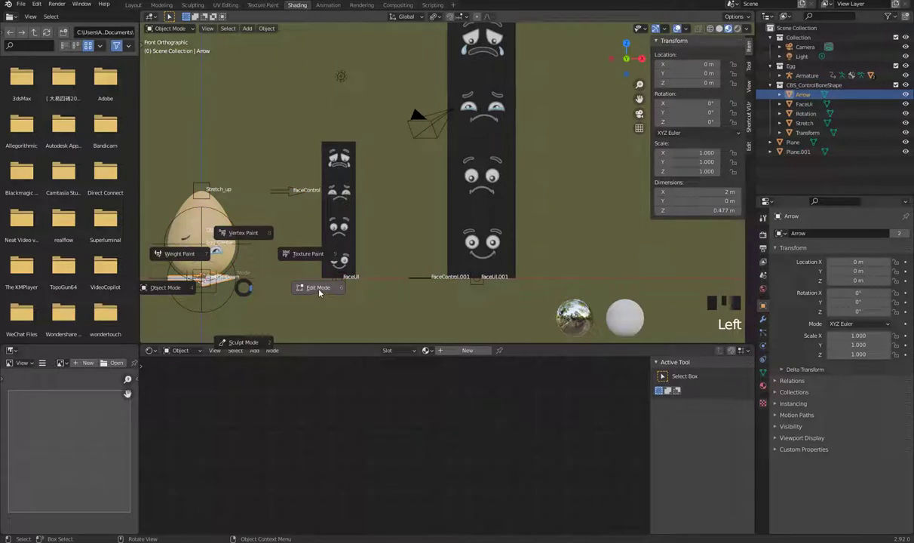
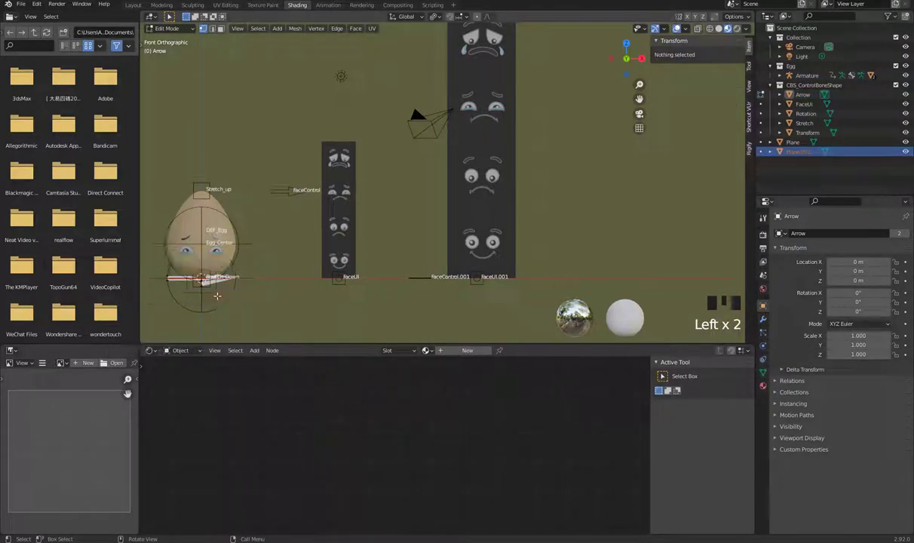
key("KP_0")
key("KP_Enter")
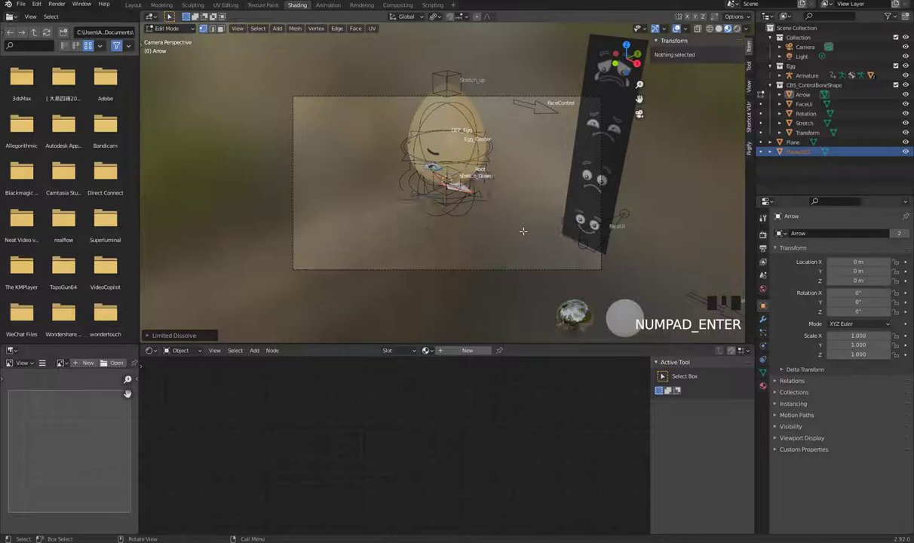
key("a")
key("r")
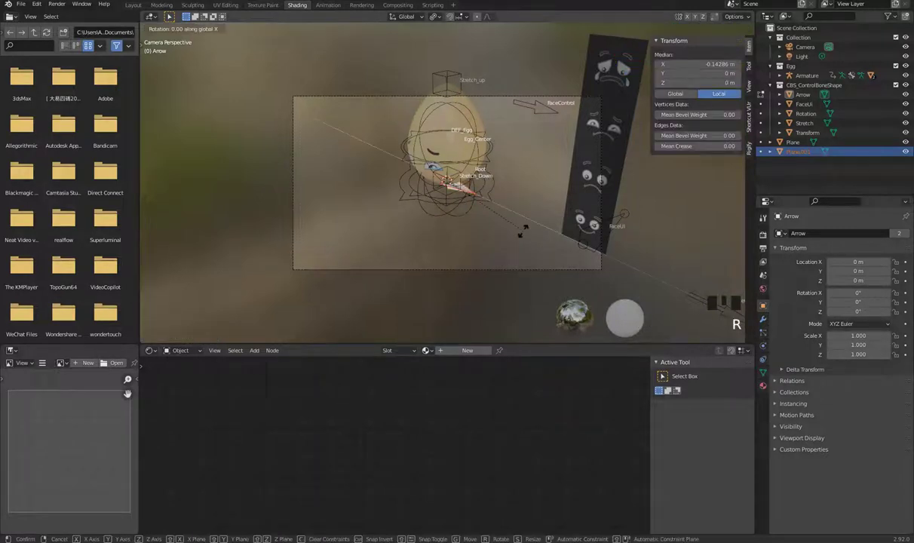
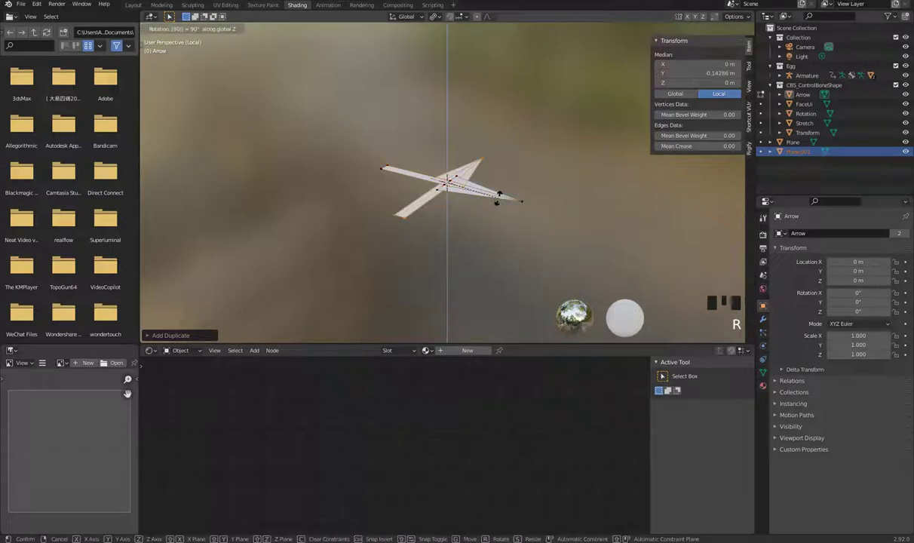
- Undo a rotation, then rotate the duplicated arrow geometry again from the side view
key("r")
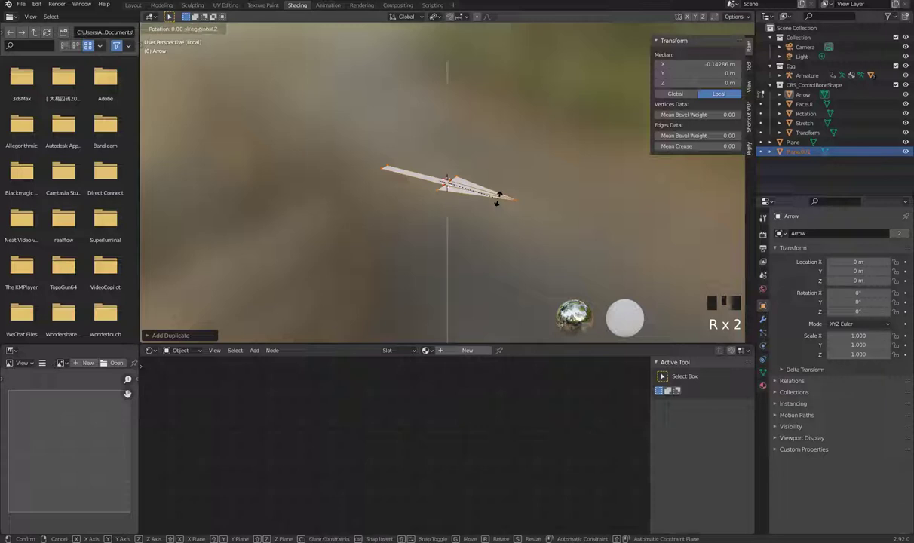
key("ctrl+z")
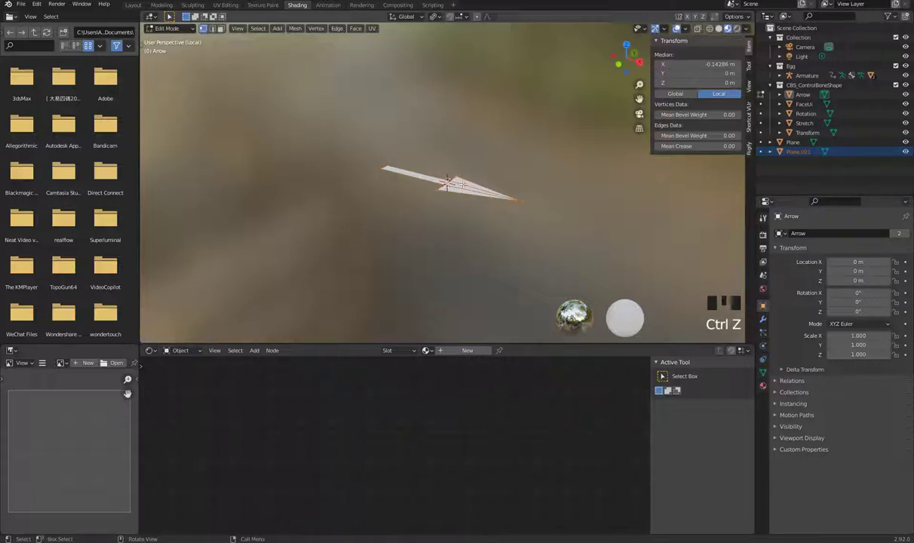
key("KP_1")
key("KP_3")
key("r")
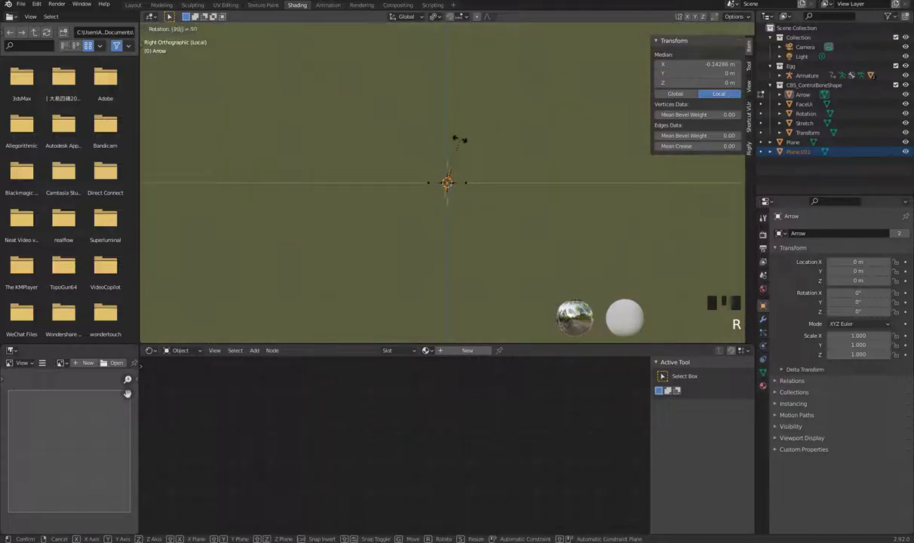
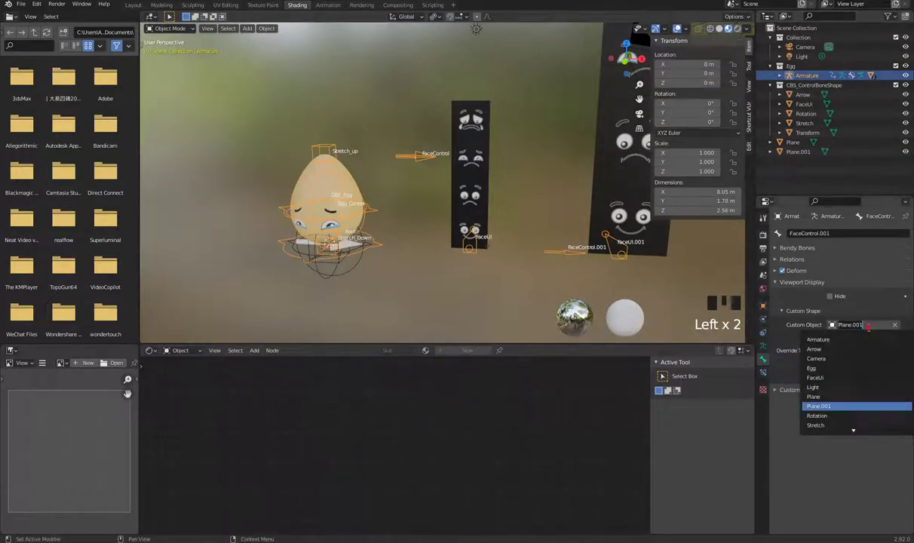
left_click_drag(833, 399, 826, 353)
left_click(532, 262)
left_click_drag(563, 264, 602, 268)
key("KP_1")
scroll("down", 3)
left_click_drag(500, 193, 417, 190)
left_click(417, 190)
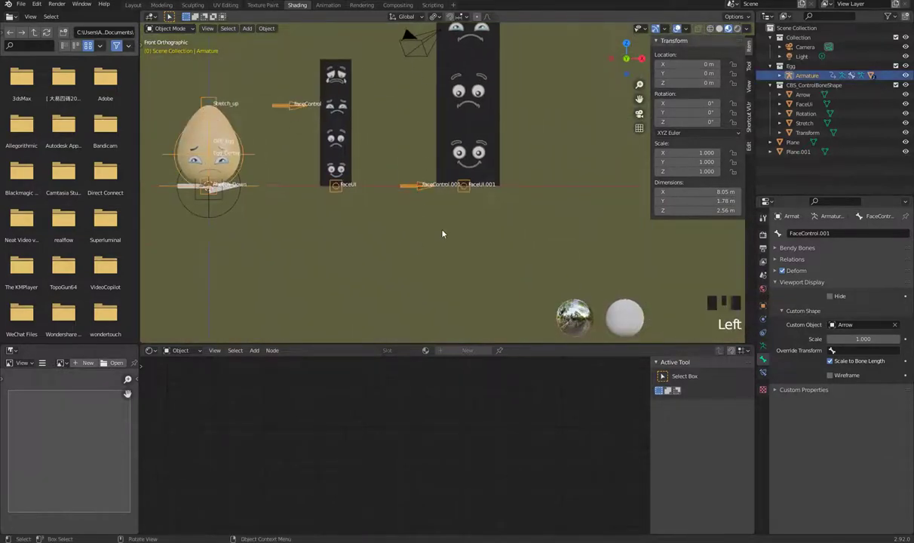
- Parent the large face plane to the FaceUI.001 bone with Ctrl+P > Bone and test it
left_click(460, 129)
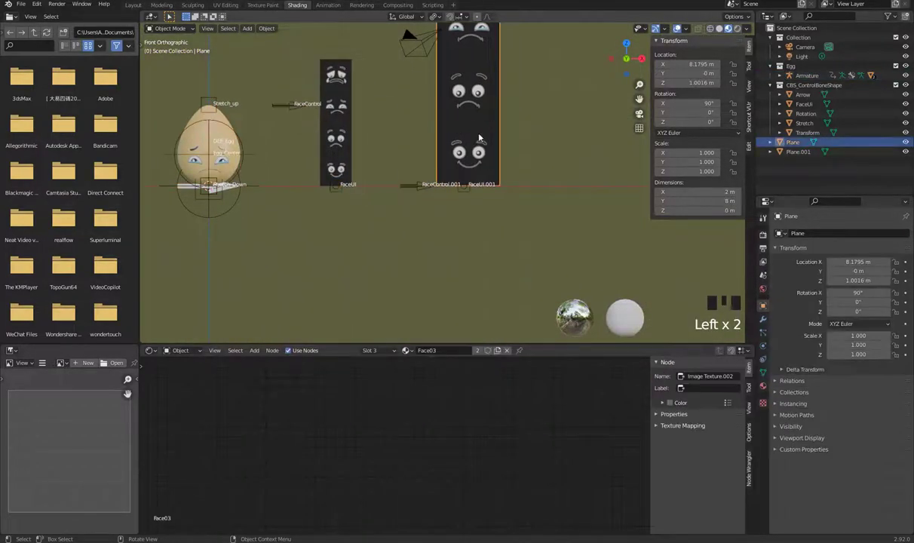
scroll("up", 3)
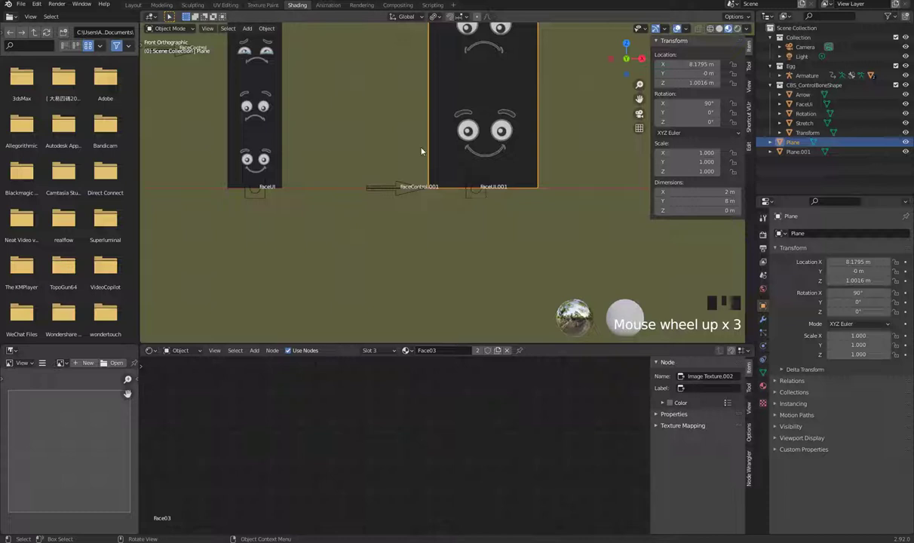
left_click(485, 200)
key("Tab")
key("Tab")
left_click_drag(509, 138, 506, 147)
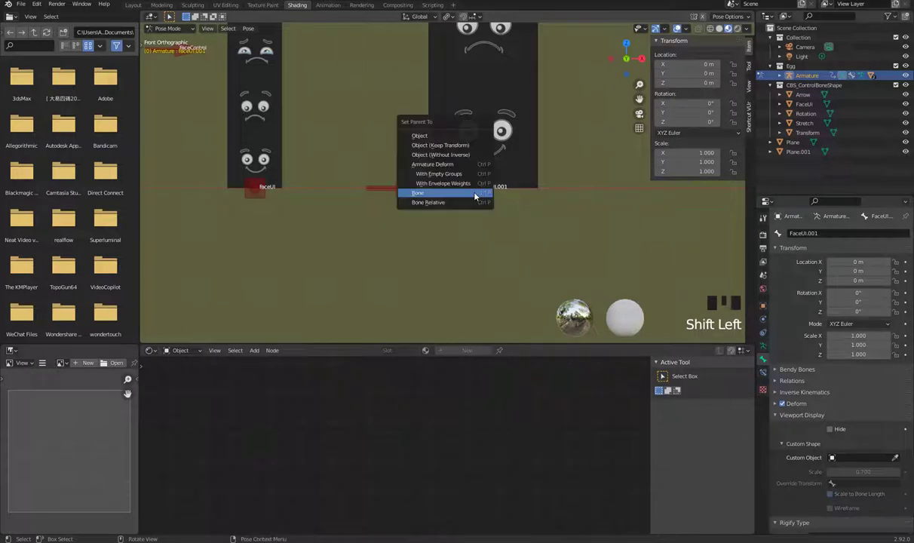
key("ctrl+p")
left_click(478, 208)
left_click(474, 194)
key("g")
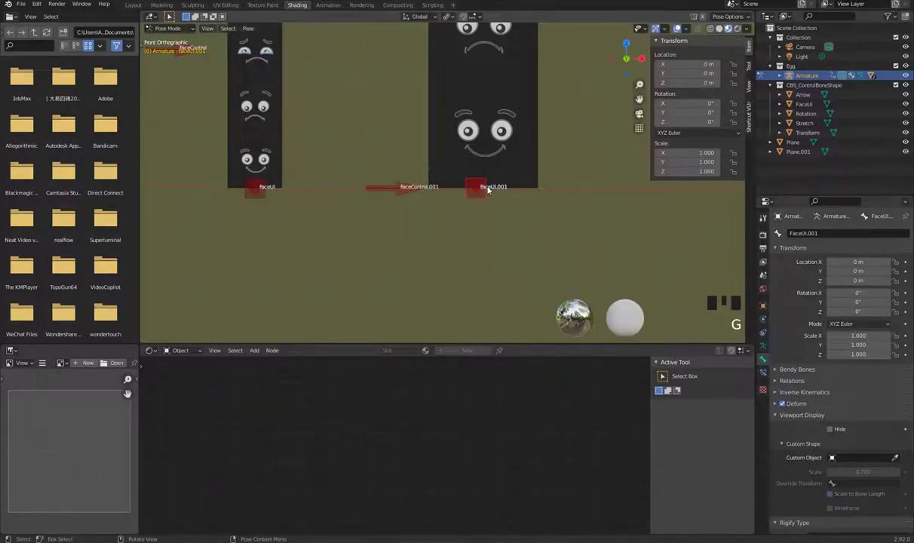
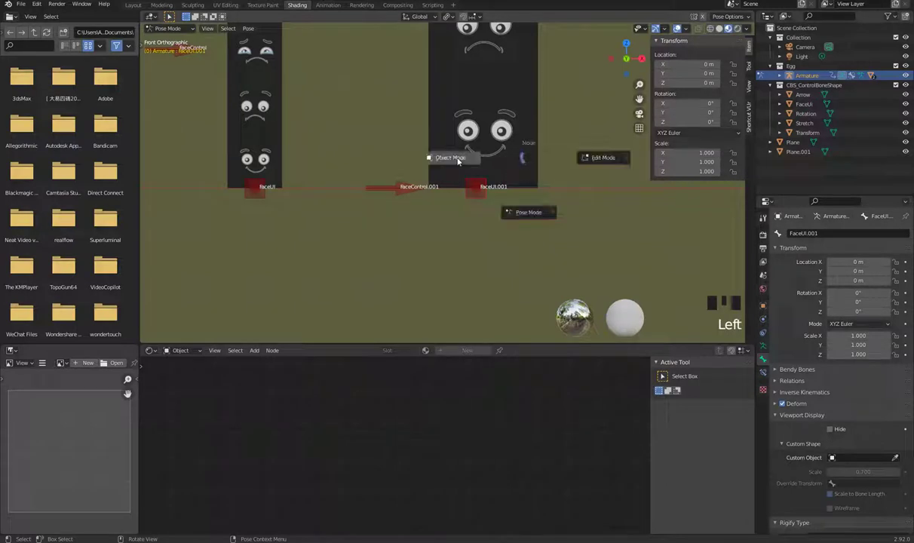
- Clear the plane's parent with Alt+P and redo the bone parenting to FaceUI.001
key("Tab")
left_click(543, 160)
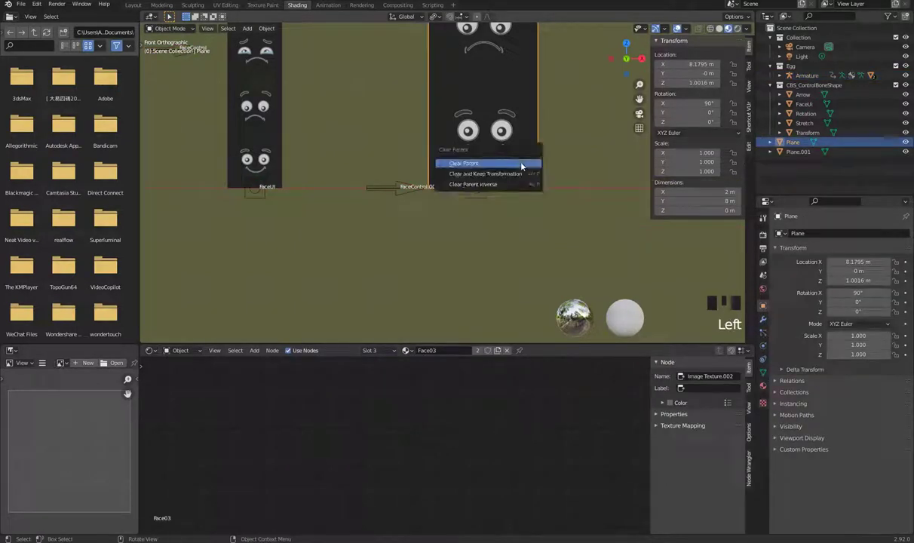
key("alt+p")
left_click(497, 139)
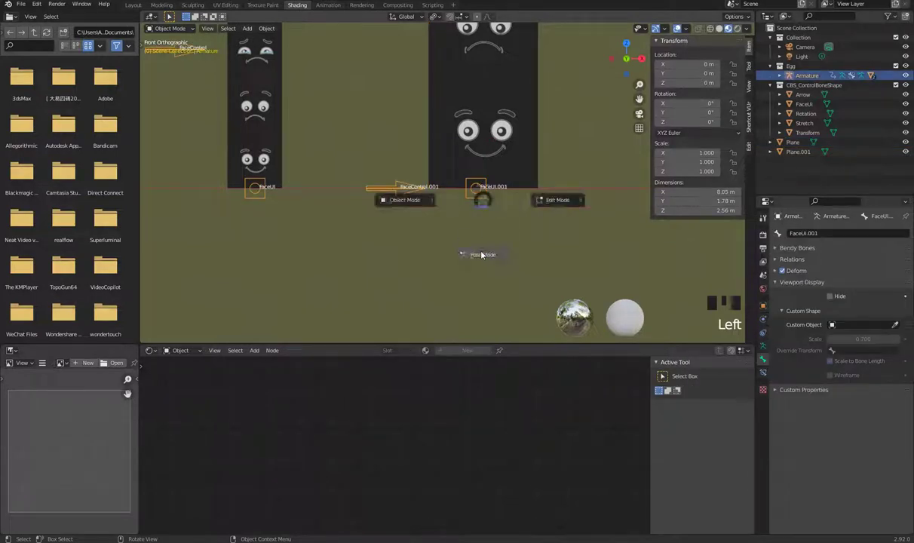
key("Tab")
left_click_drag(510, 130, 505, 151)
key("Tab")
left_click(510, 147)
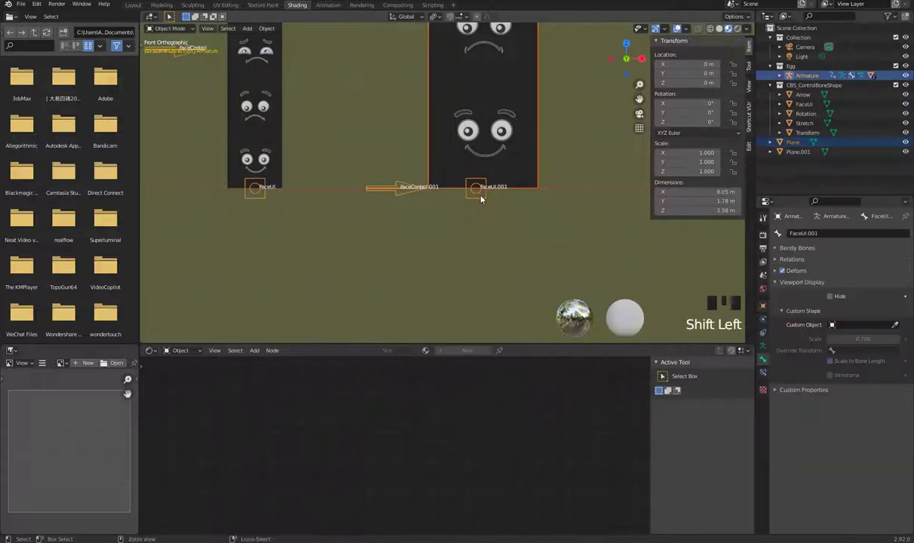
key("ctrl+p")
left_click(485, 200)
- Return the armature to Pose Mode with FaceUI.001 active and the rig in view
key("Tab")
left_click_drag(510, 129, 470, 142)
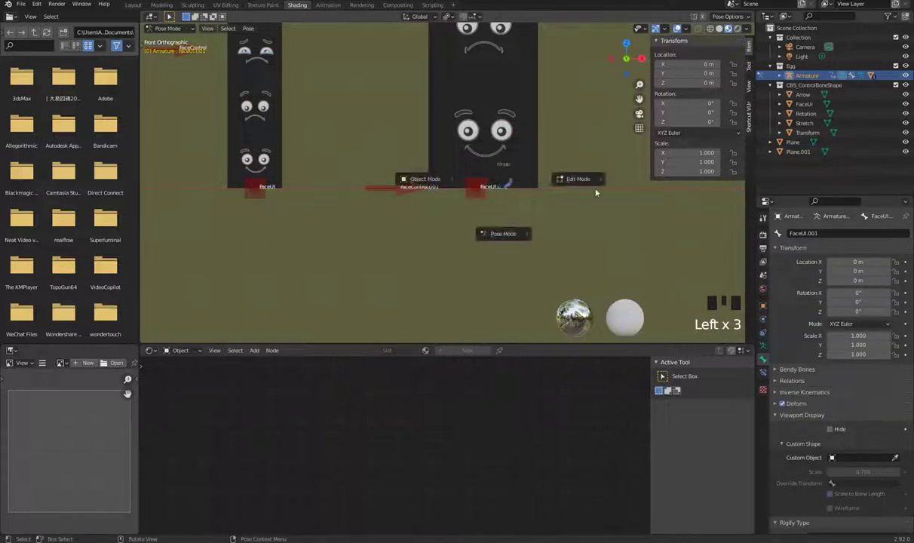
key("Tab")
left_click(480, 195)
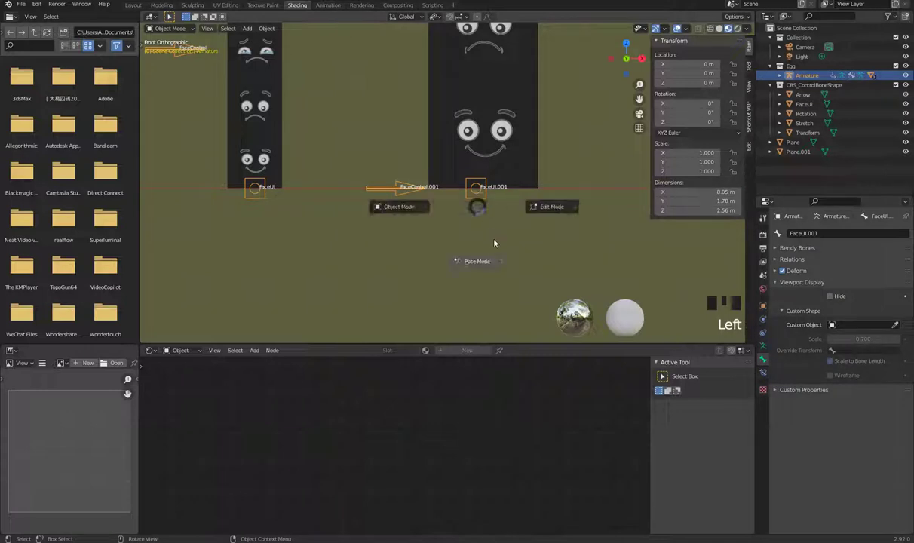
key("Tab")
left_click(478, 199)
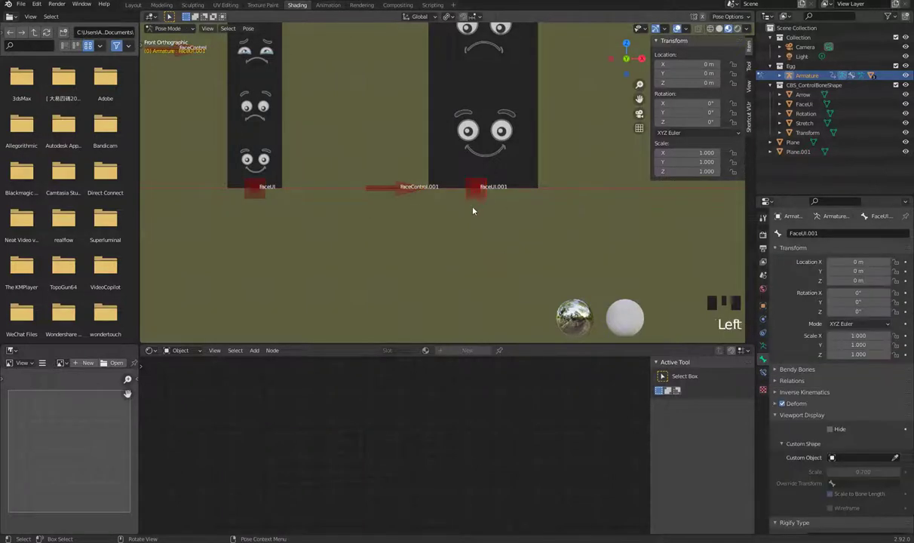
key("g")
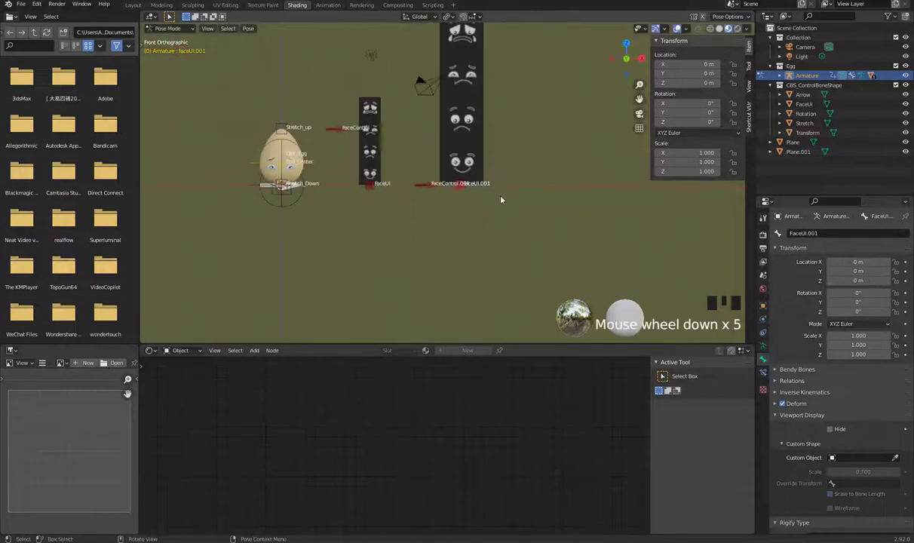
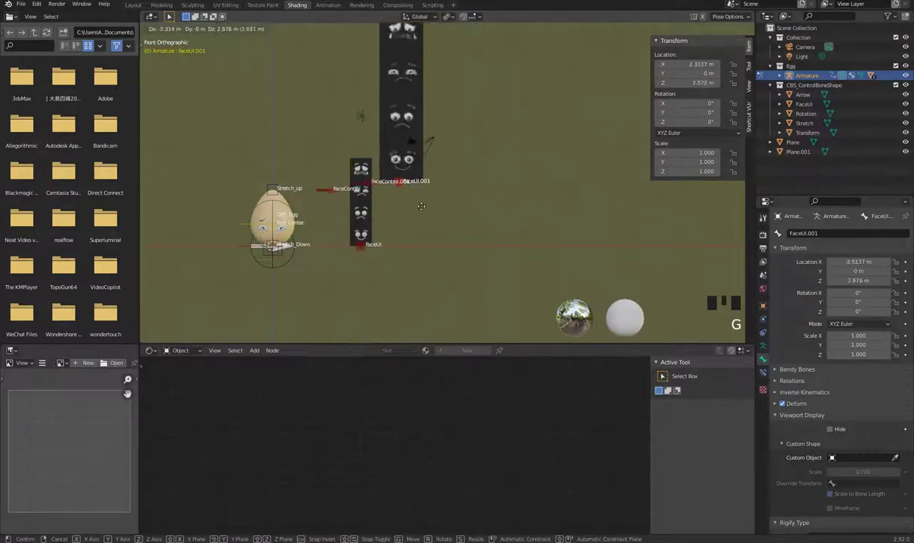
- Move FaceUI.001 to confirm the face plane follows, then select FaceControl.001
scroll("up", 3)
left_click_drag(429, 231, 444, 242)
scroll("up", 3)
left_click(415, 243)
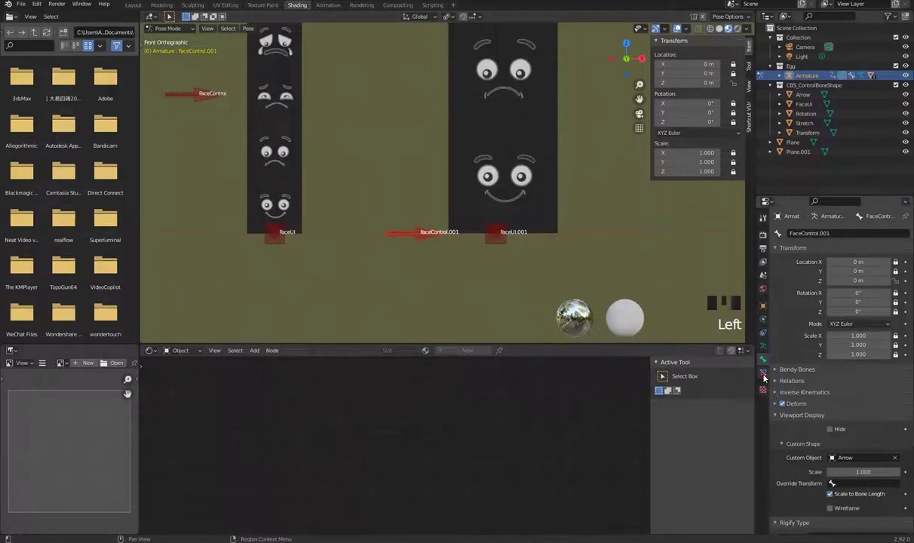
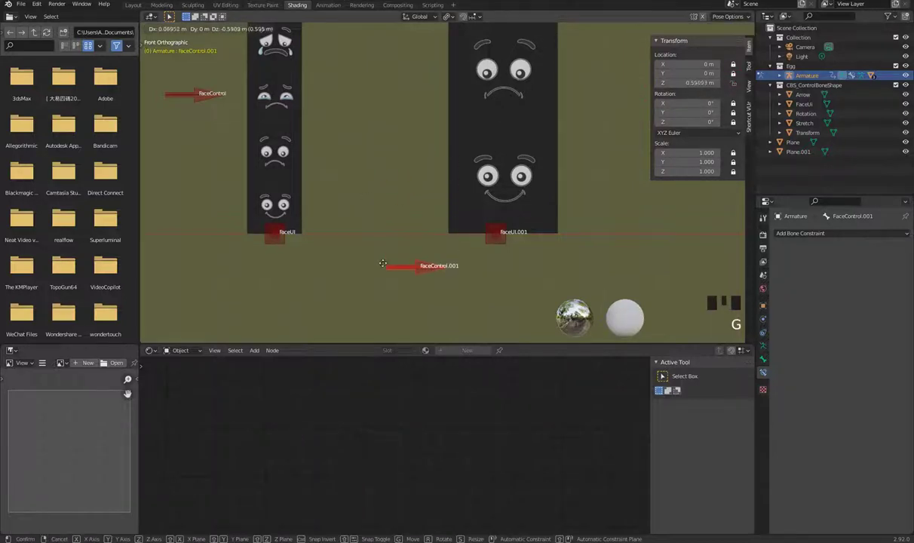
- Drag FaceControl.001 beneath the face planes, then undo the move
left_click_drag(418, 173, 409, 270)
scroll("down", 3)
key("g")
key("ctrl+z")
scroll("up", 3)
left_click_drag(456, 240, 588, 311)
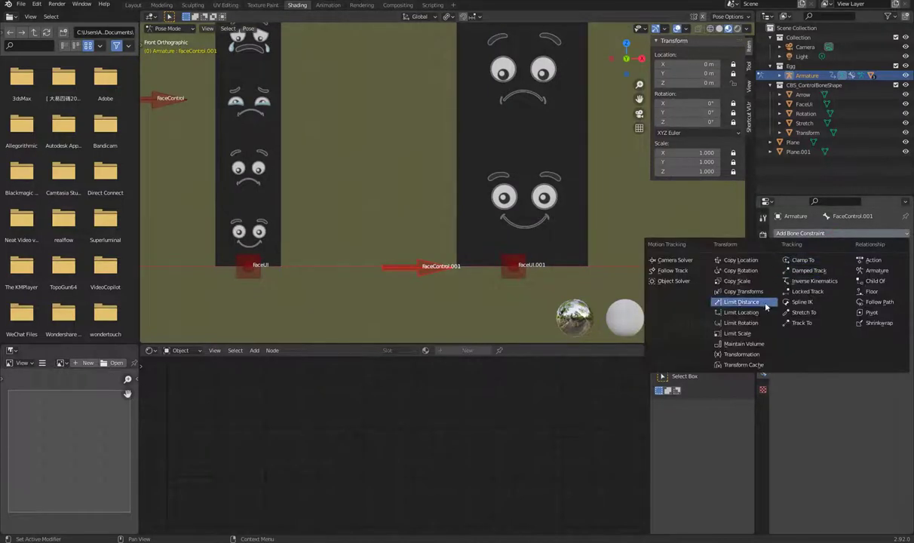
- Add a Limit Distance bone constraint to FaceControl.001 and review its settings
left_click(588, 310)
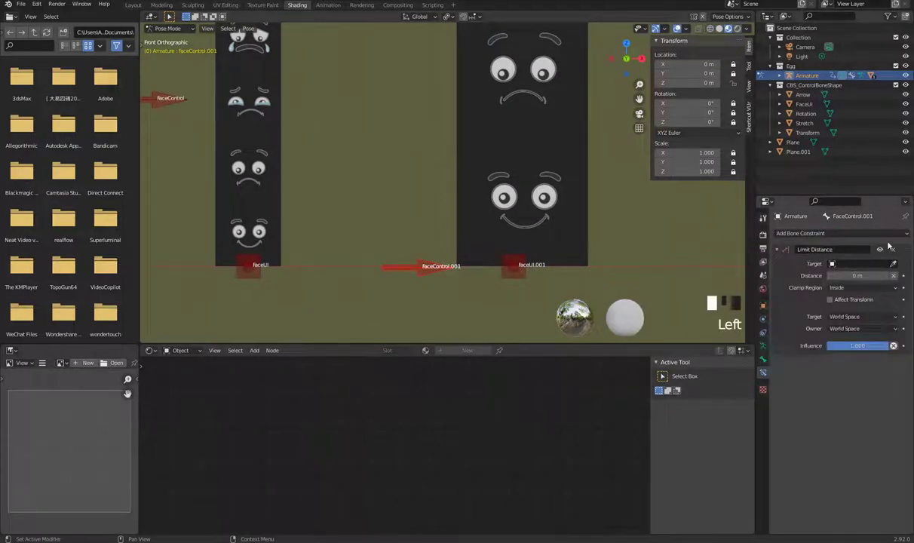
left_click(587, 311)
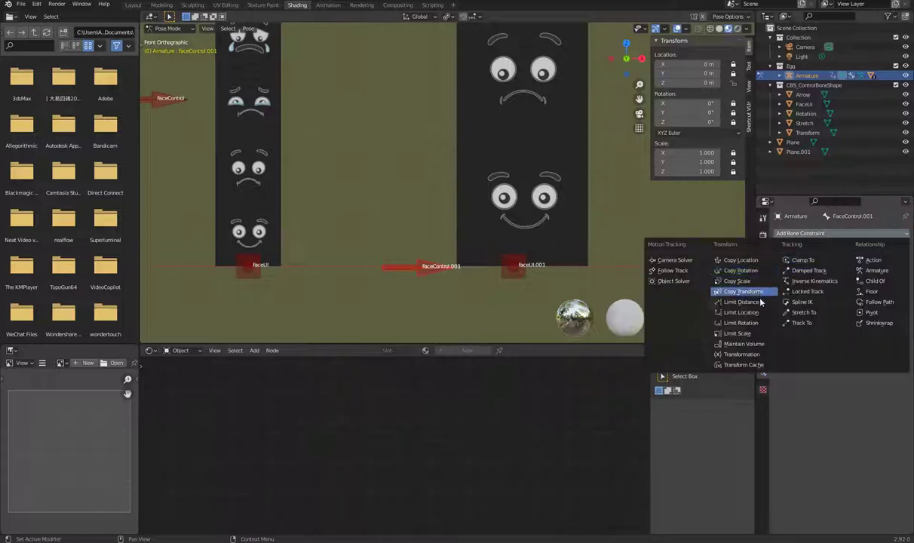
left_click(587, 310)
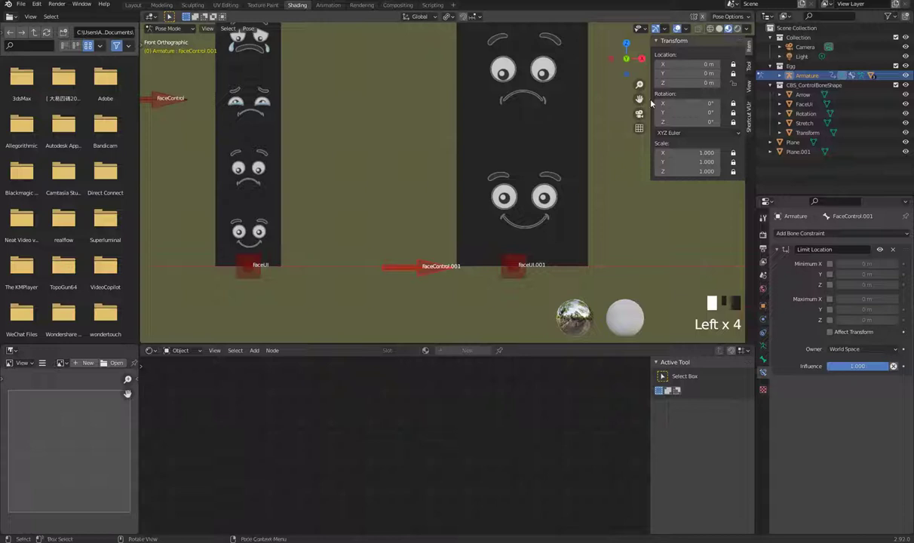
left_click(587, 310)
left_click(587, 311)
left_click(588, 311)
scroll("down", 3)
scroll("down", 3)
- Test-slide FaceControl.001 vertically, cancel, and select the large face strip plane in Object Mode
left_click_drag(587, 311, 587, 311)
left_click(588, 311)
key("g")
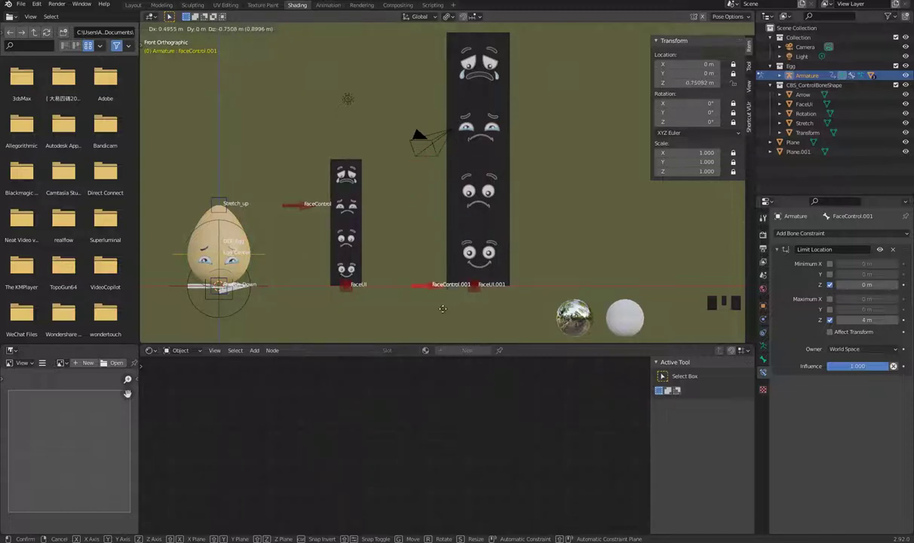
key("Tab")
left_click(588, 311)
key("Tab")
left_click(588, 311)
- Scale the face strip to 0.5 and lower it beside the FaceControl.001 bone
key("s")
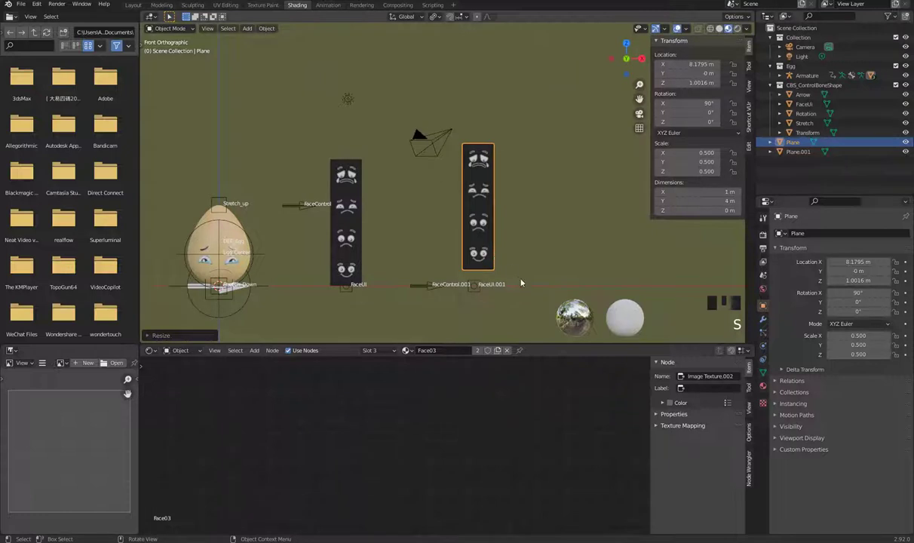
key("ctrl+z")
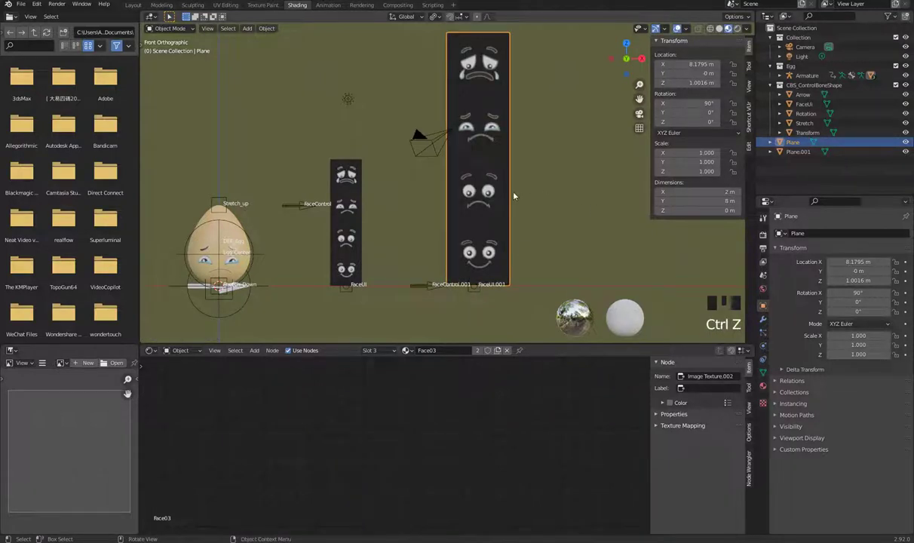
key("s")
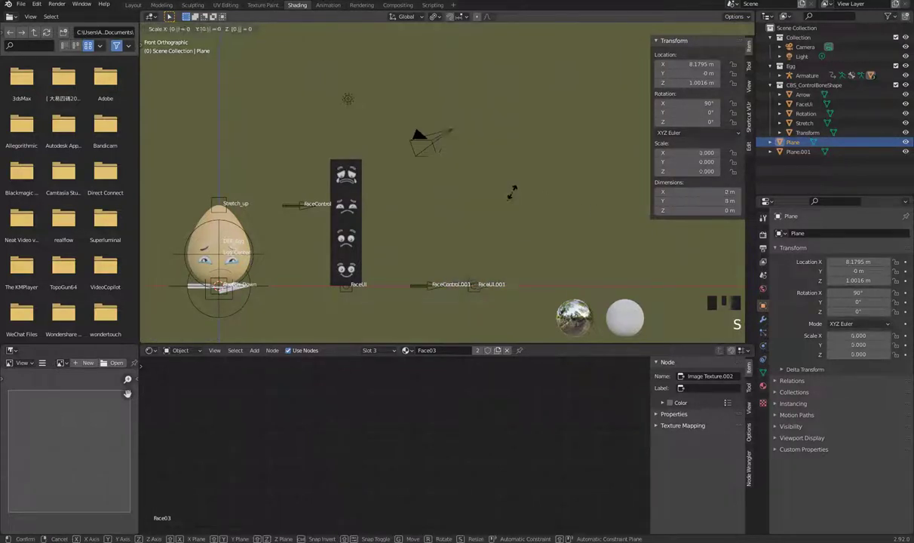
key("g")
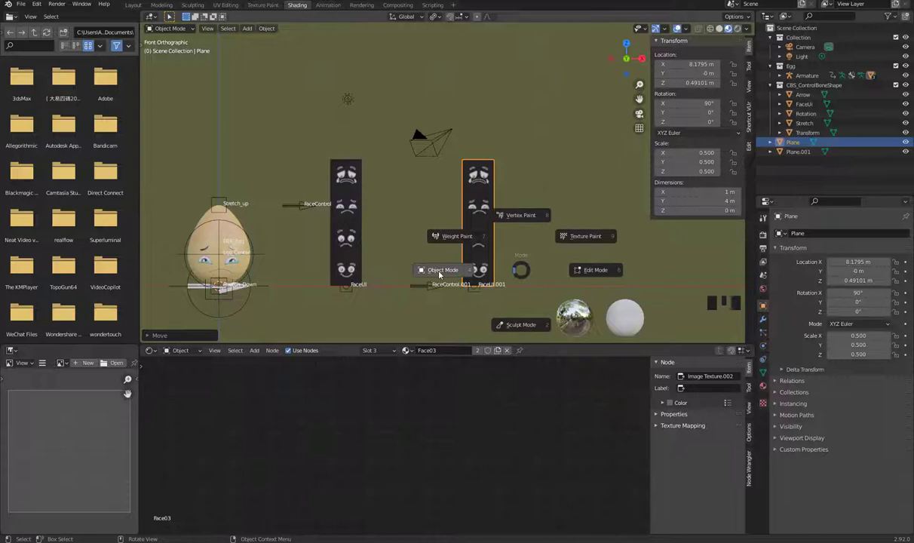
- Step back through editing modes toward the Egg's SwitchFace material nodes
key("Left")
key("Left")
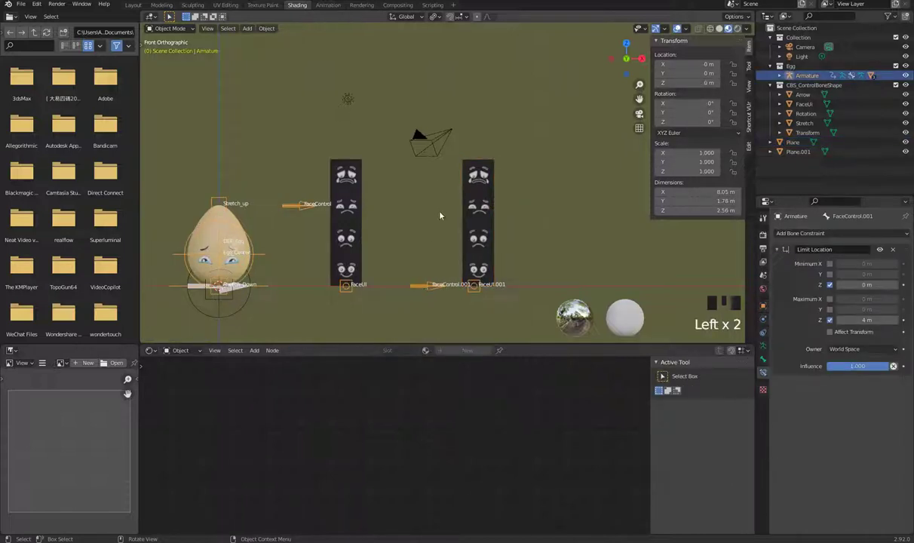
key("Left")
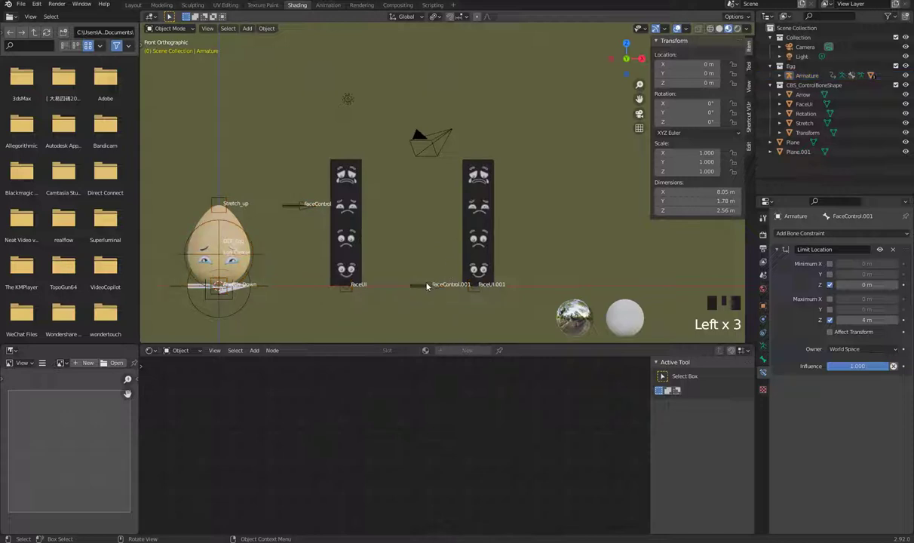
- Select the Egg to show its SwitchFace material node with the driven SwitchText value
left_click(245, 265)
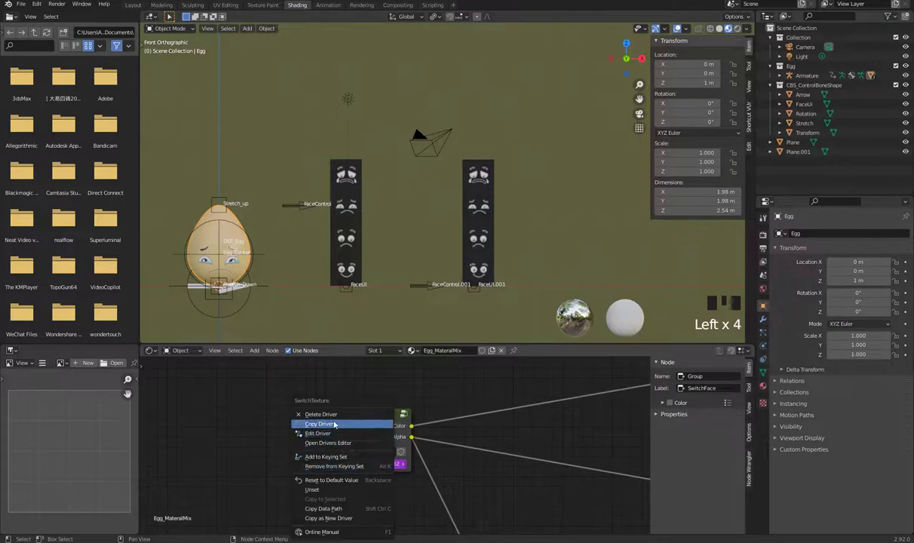
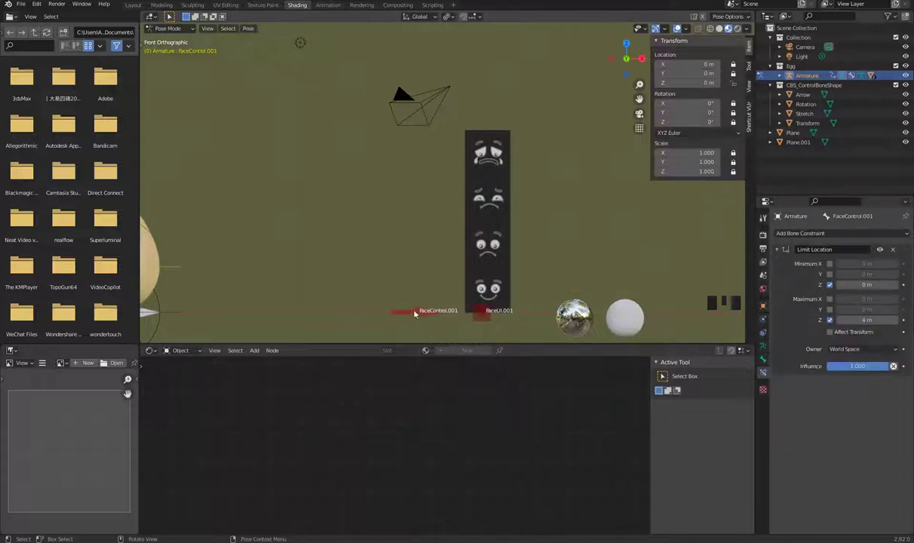
- Slide FaceControl.001 upward to test the face switch, then undo it back to start
left_click(422, 310)
key("g")
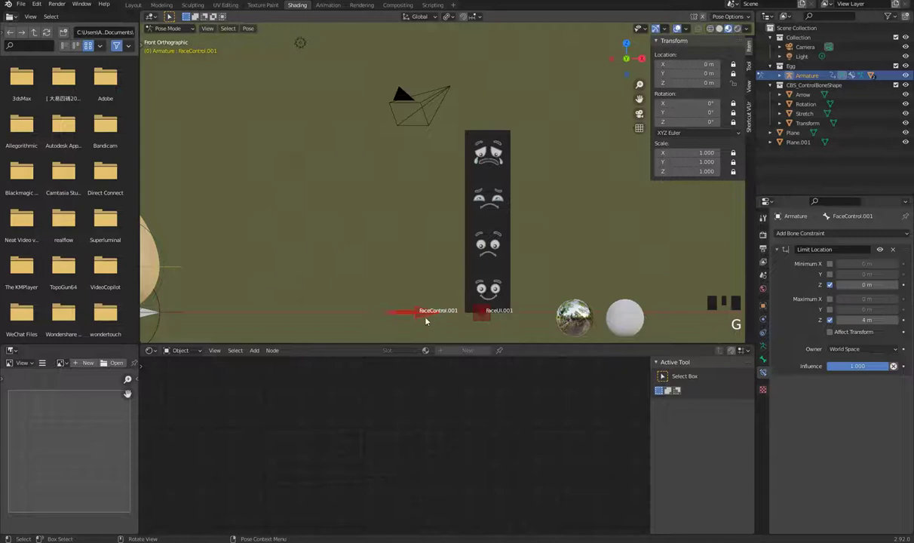
scroll("down", 3)
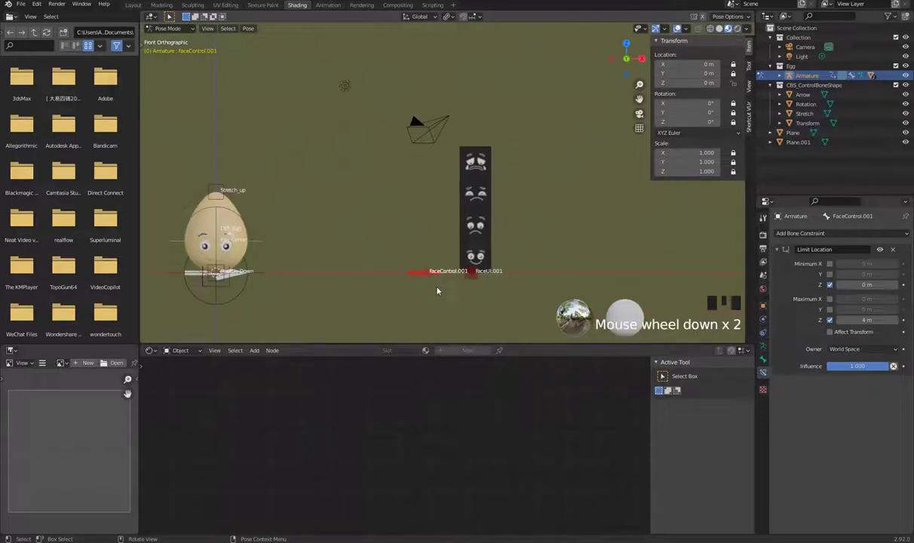
left_click(434, 278)
key("g")
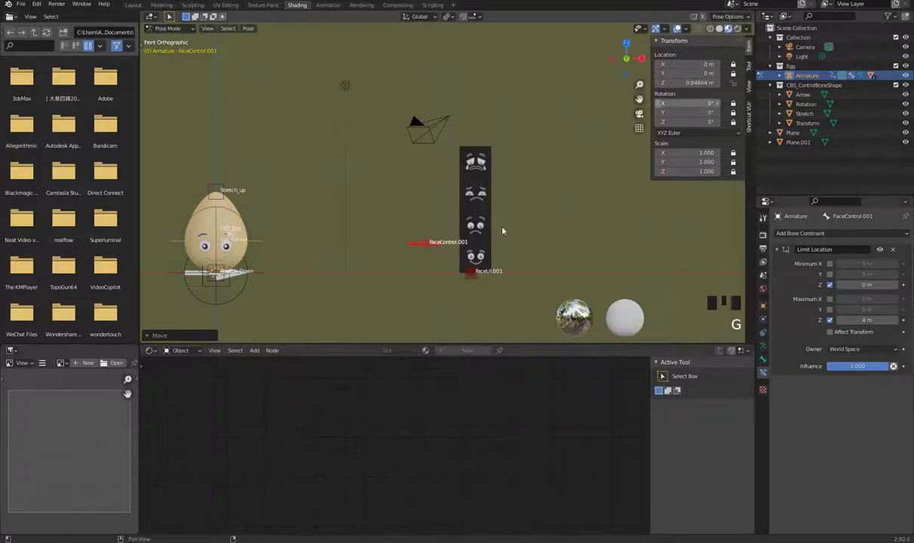
key("ctrl+z")
- Select the Stretch_up bone and return to Object Mode to reach the Egg's node group
left_click(226, 200)
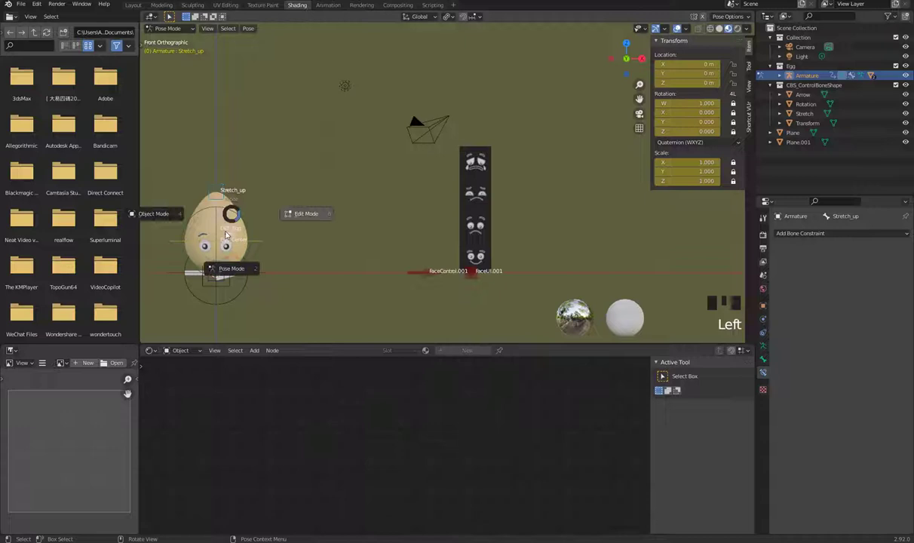
key("Tab")
- Set SwitchTexture Min to -10000 and place a new Multiply math node after Group Input
left_click(221, 219)
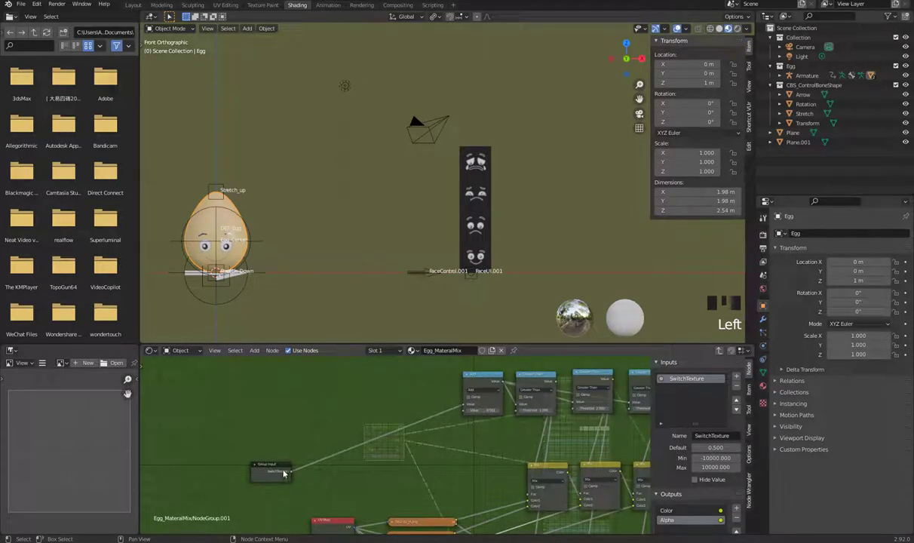
left_click_drag(276, 468, 389, 402)
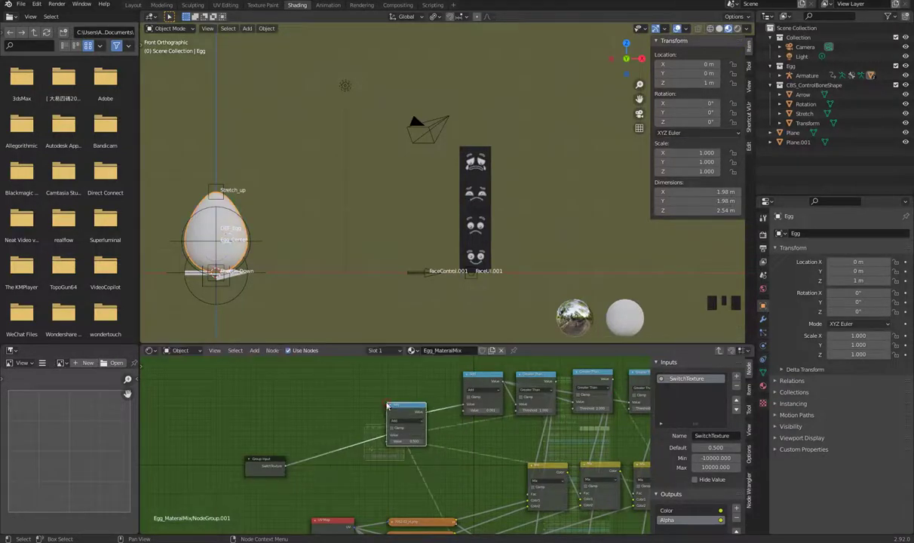
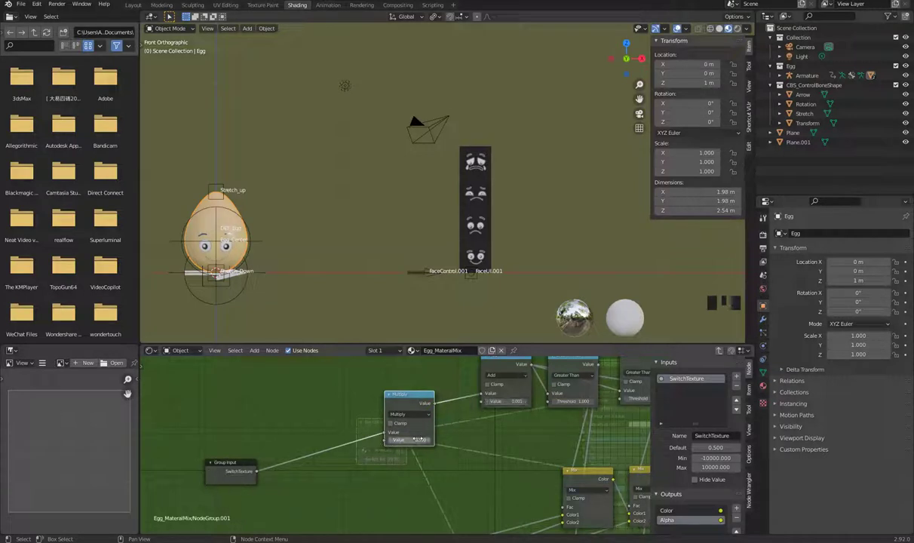
- Move FaceControl.001 in Pose Mode, then select the Egg to inspect its material
left_click(434, 274)
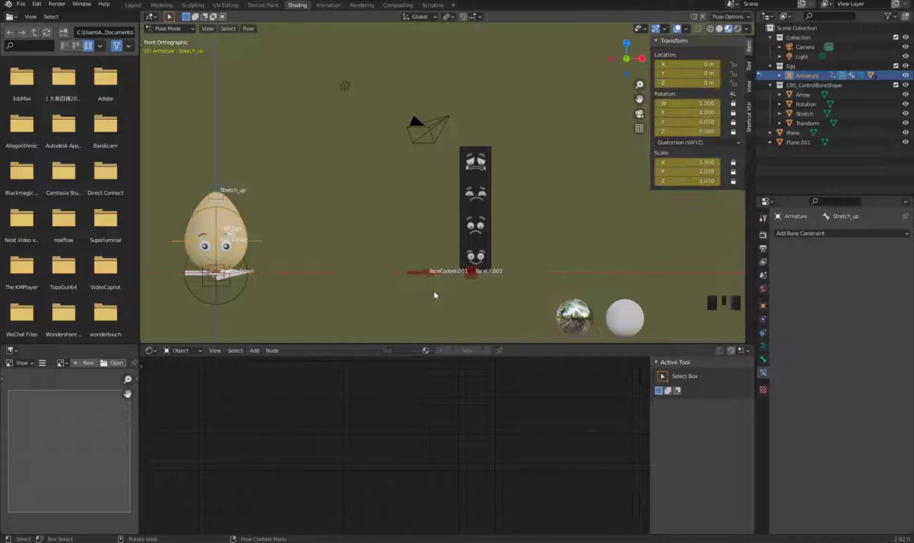
left_click(426, 270)
key("g")
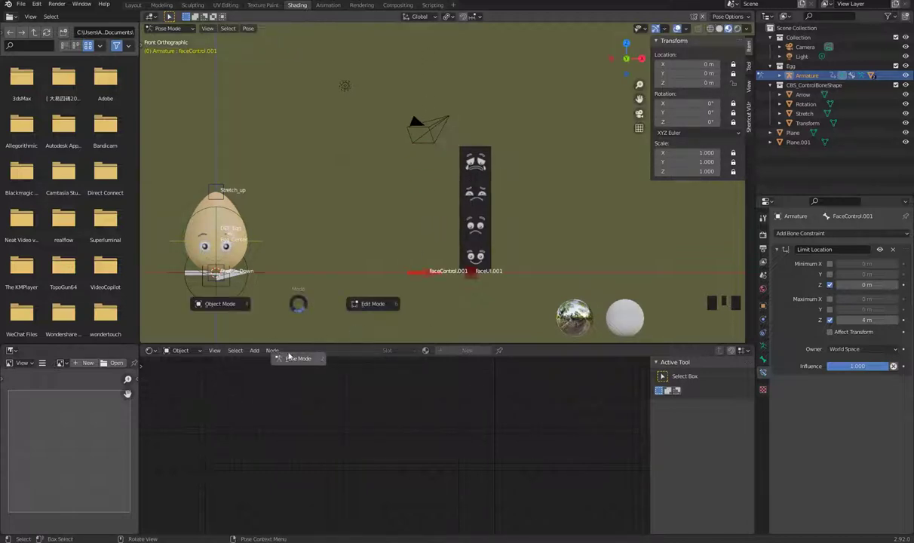
key("Tab")
left_click(234, 251)
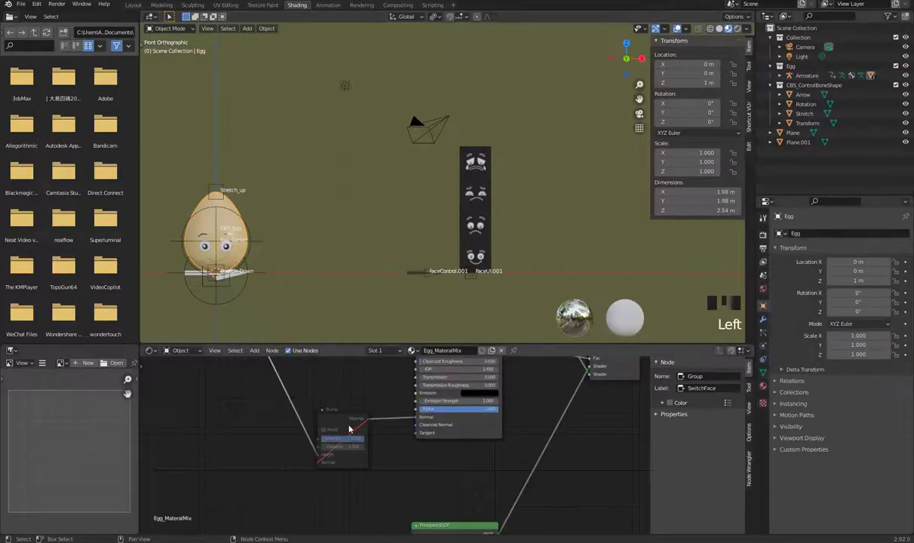
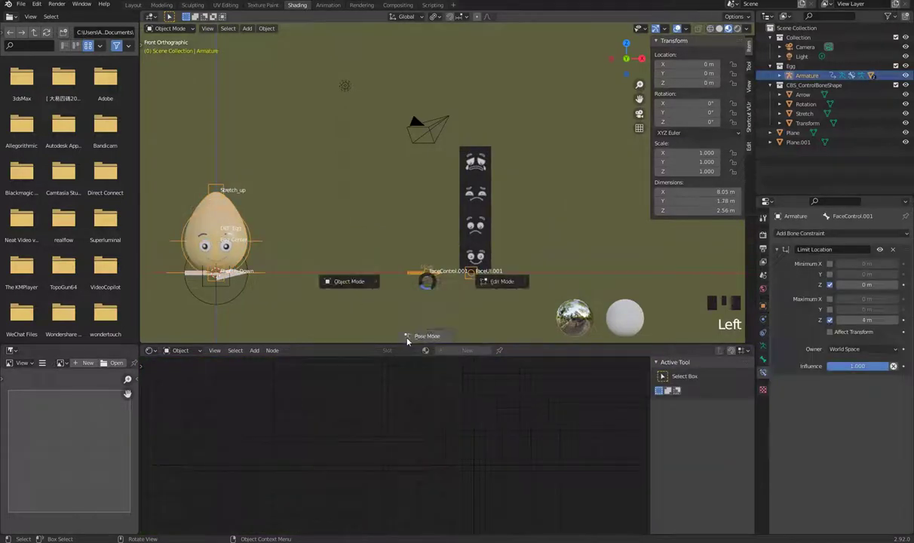
- Re-enter pose editing on the armature and slide FaceControl.001 upward again
key("Tab")
left_click(424, 275)
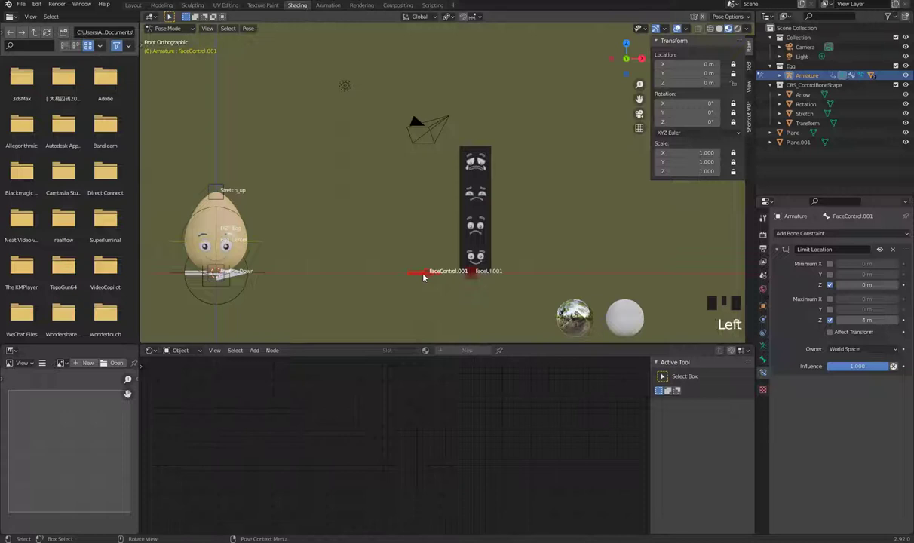
key("g")
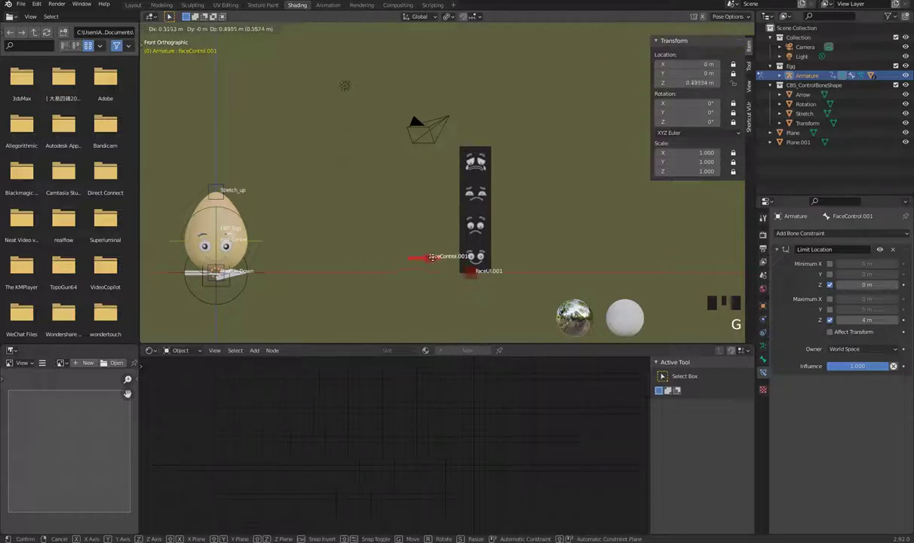
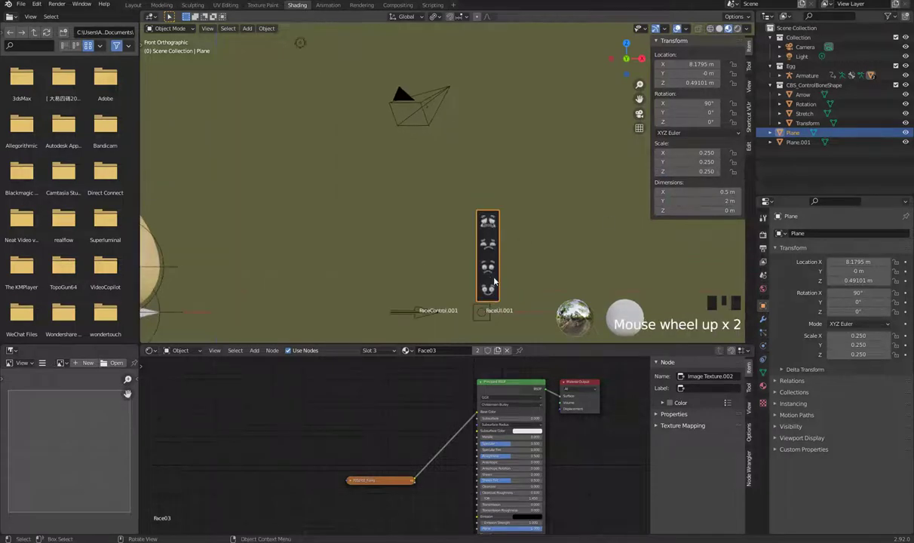
- Lower the quarter-scale face strip slightly and select the armature
key("g")
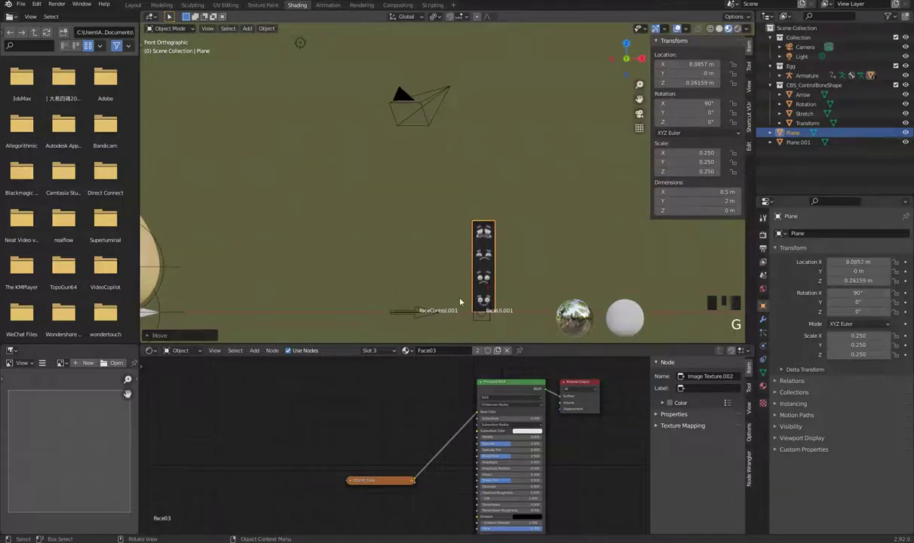
left_click_drag(470, 279, 525, 299)
left_click(525, 300)
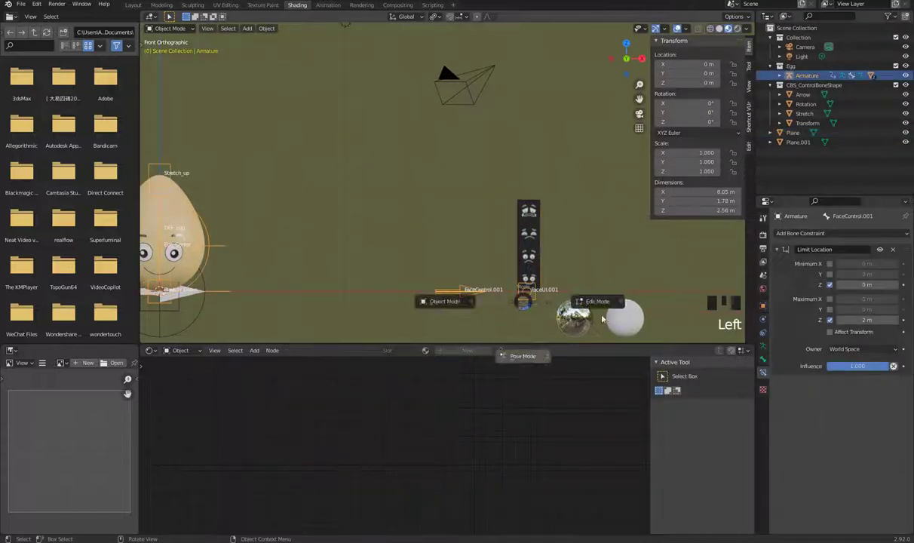
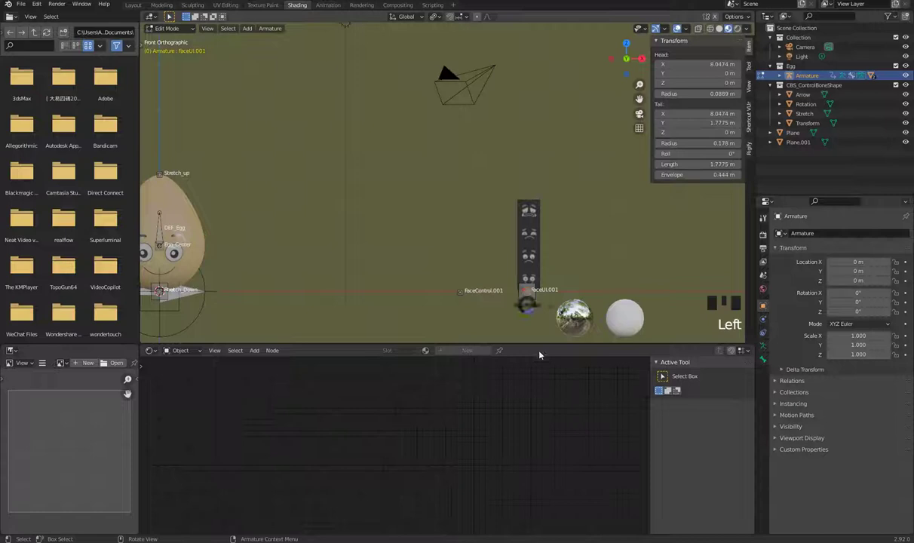
- In Pose Mode move the FaceUI.001 bone along X so the strip sits beside the egg
key("Tab")
left_click(534, 300)
scroll("down", 3)
key("g")
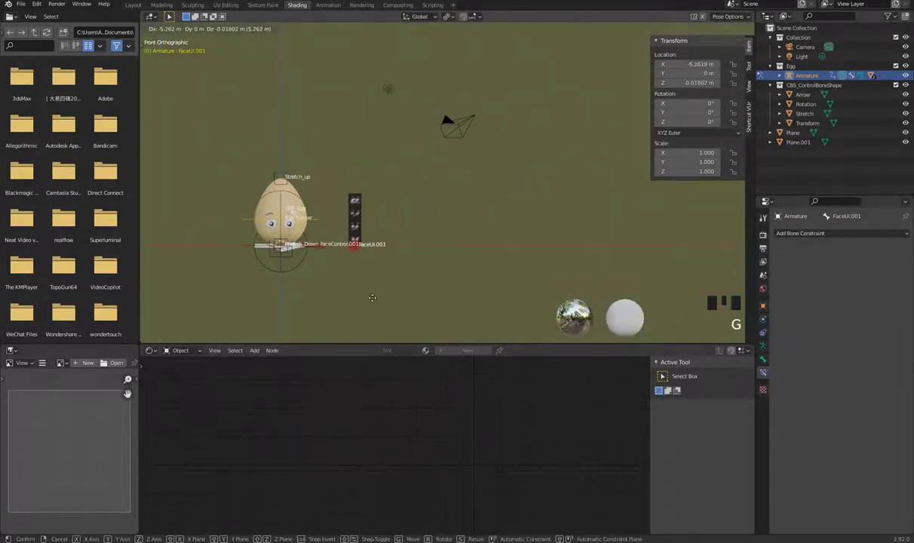